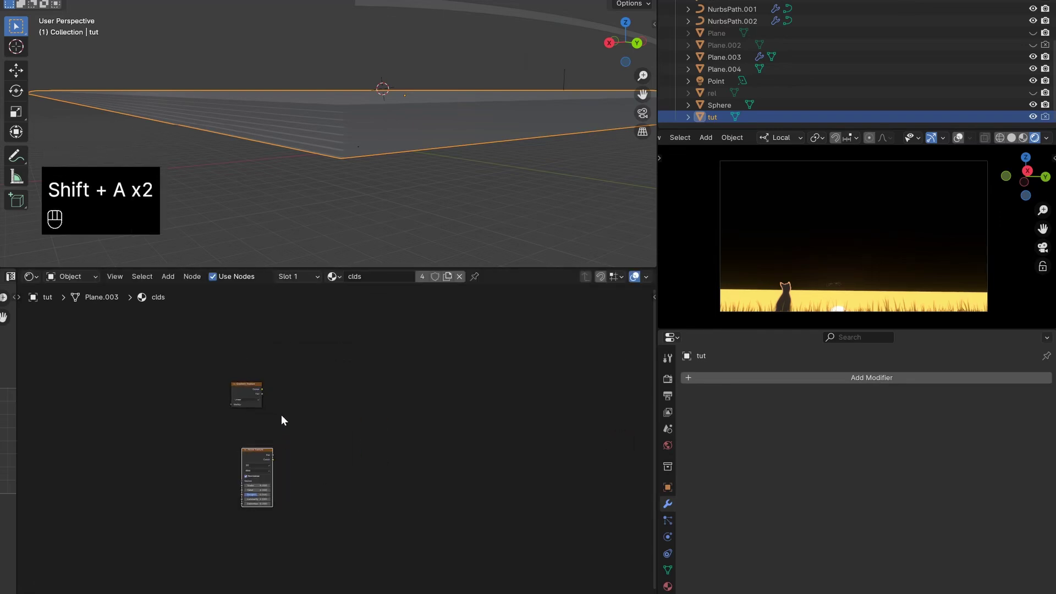
Add Texture Coordinate and Mapping chains to the Gradient and Noise textures via Ctrl+T, then tidy their placement
left_click(254, 394)
key("ctrl+t")
left_click(266, 463)
key("ctrl+t")
left_click_drag(231, 516, 176, 523)
key("c")
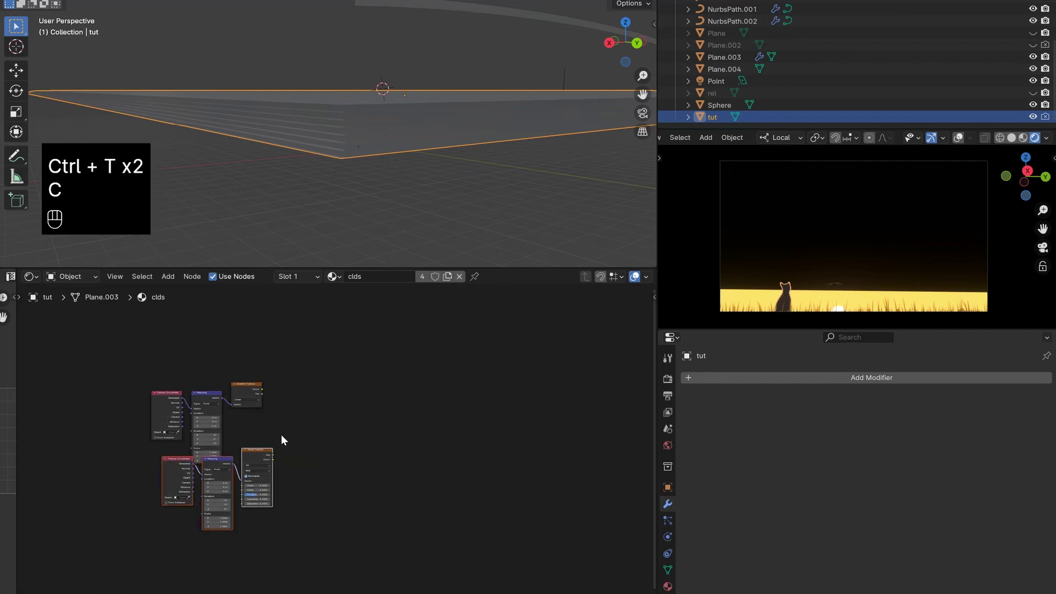
key("g")
left_click(295, 433)
left_click(346, 445)
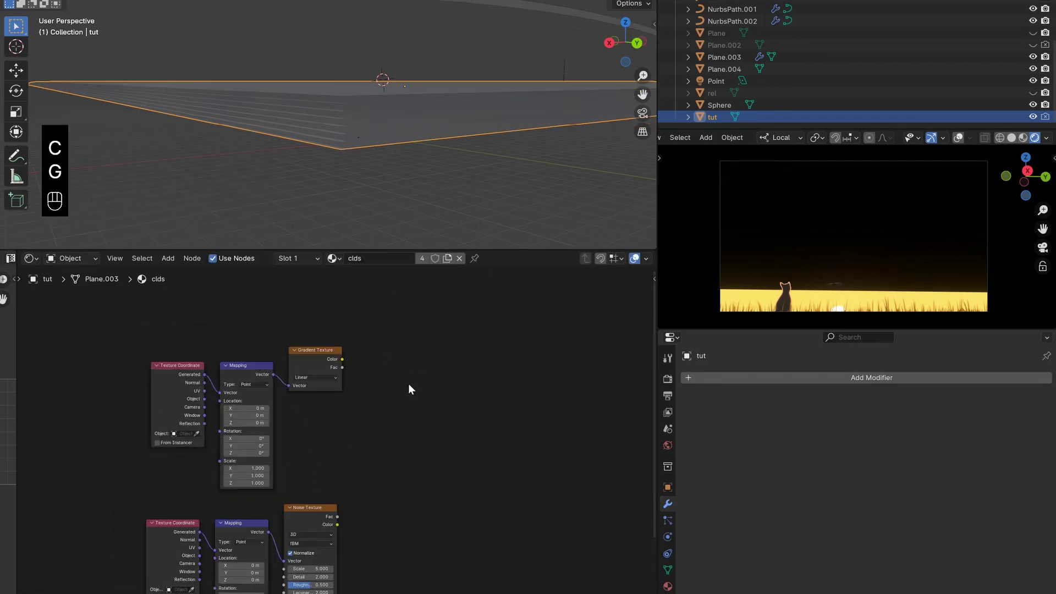
Insert a Color Ramp after the gradient texture and preview its result at the output
key("shift+a")
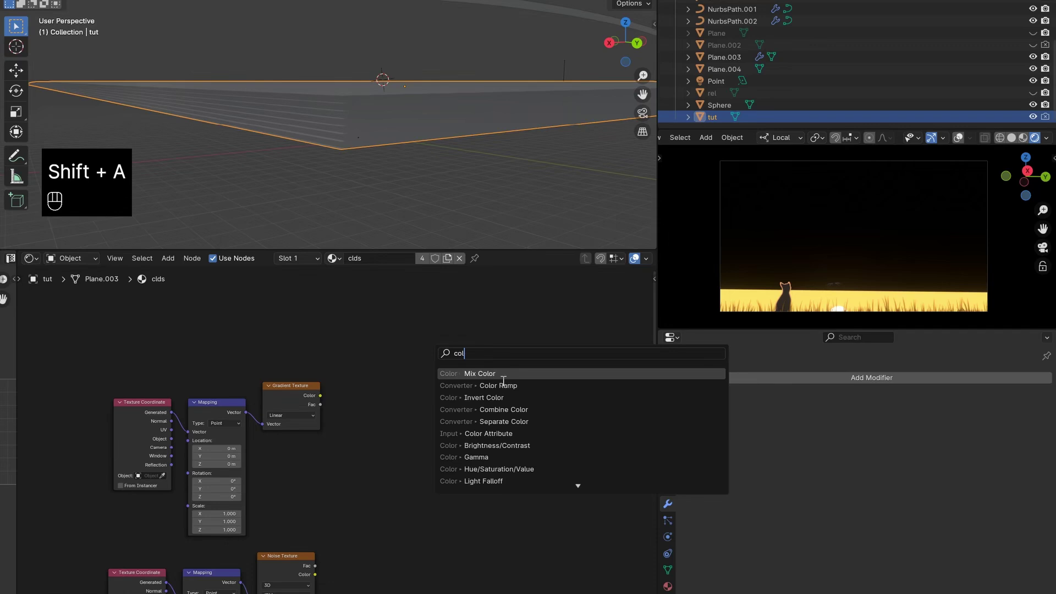
left_click_drag(328, 399, 394, 454)
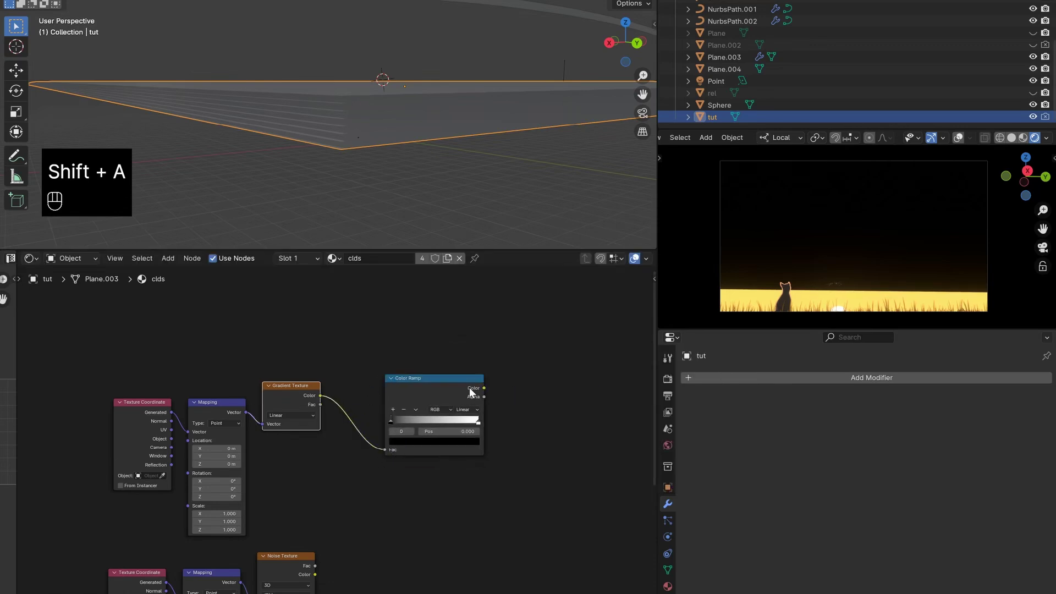
left_click(478, 394)
left_click(132, 460)
left_click_drag(315, 489, 376, 471)
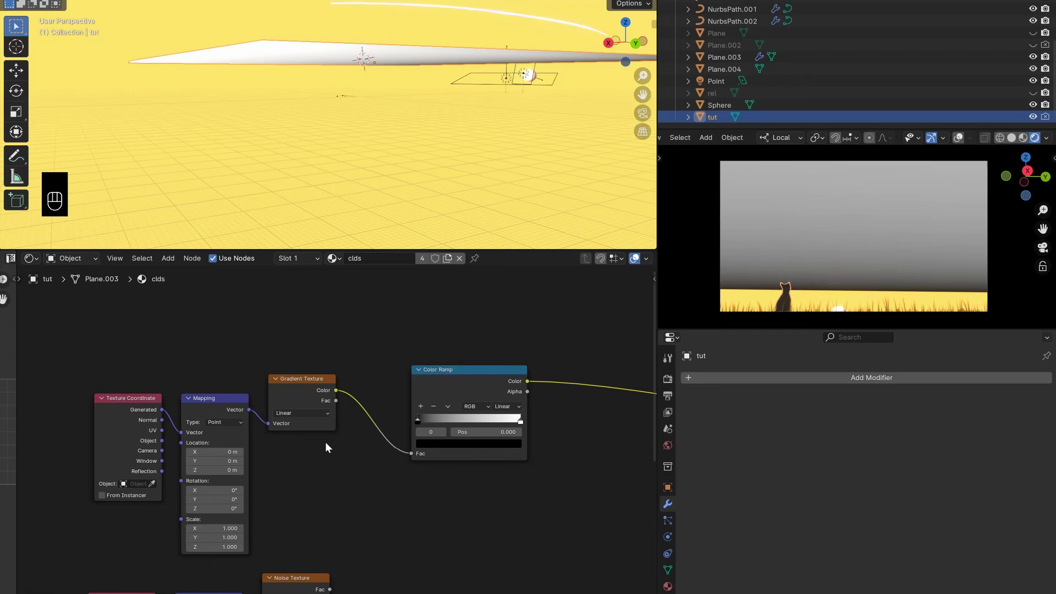
left_click(467, 370)
left_click(333, 471)
right_click(333, 471)
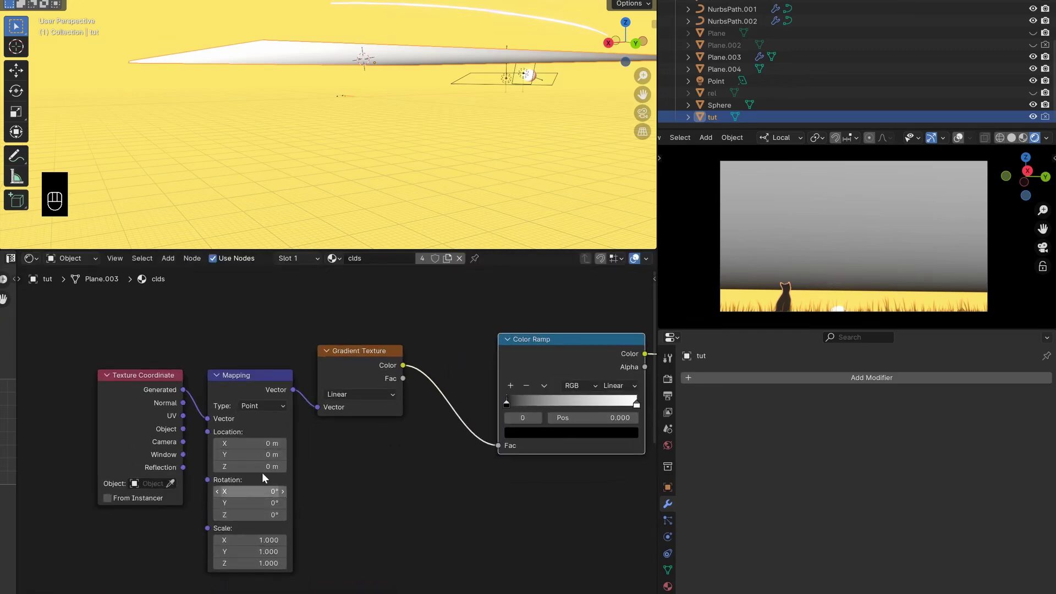
Rotate the gradient's mapping 90° on X, Y and Z and reposition the ramp stops
left_click(255, 391)
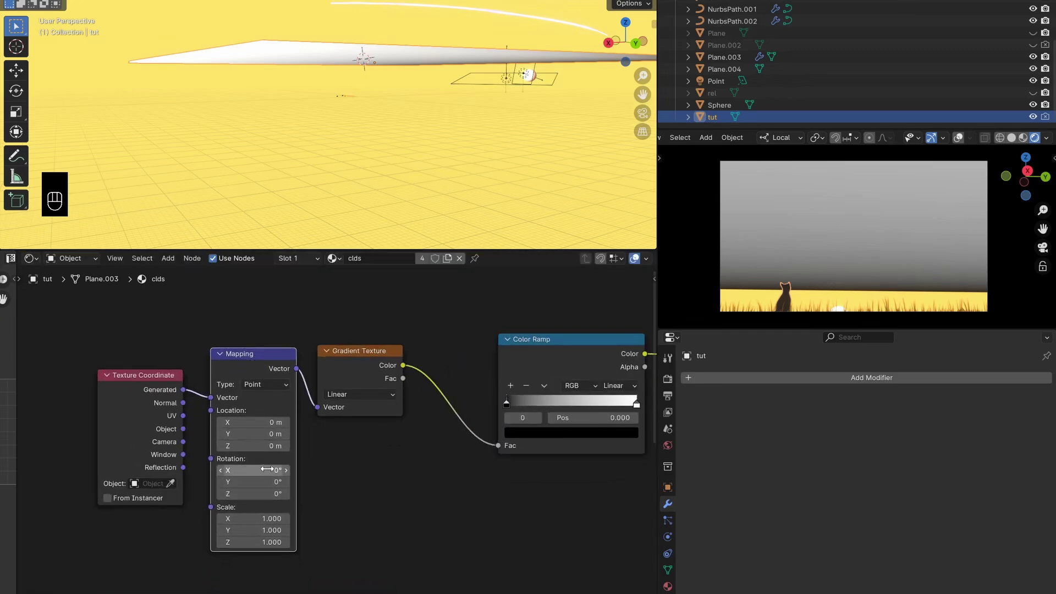
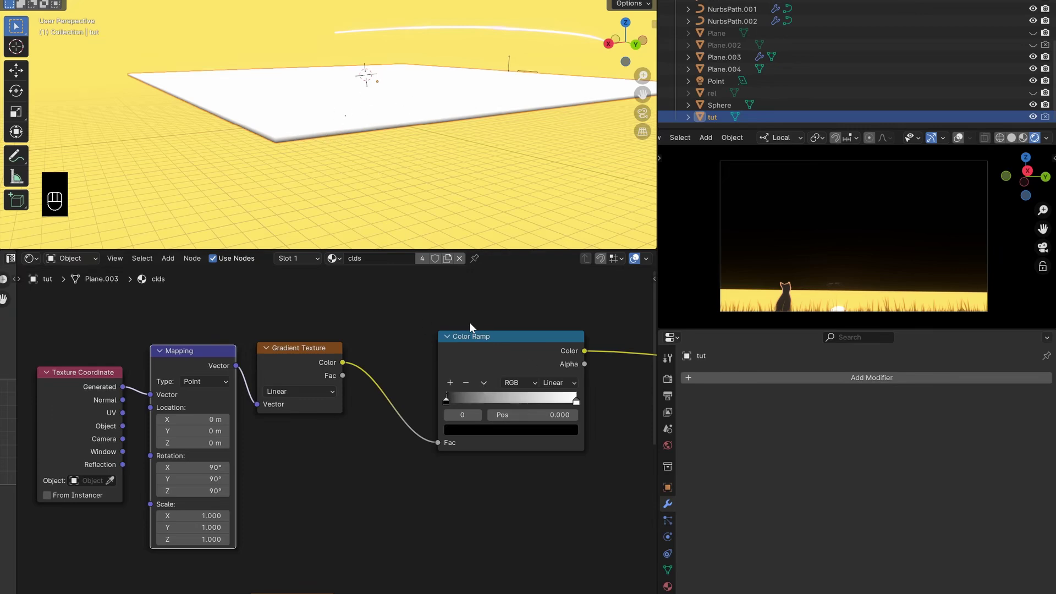
left_click(511, 346)
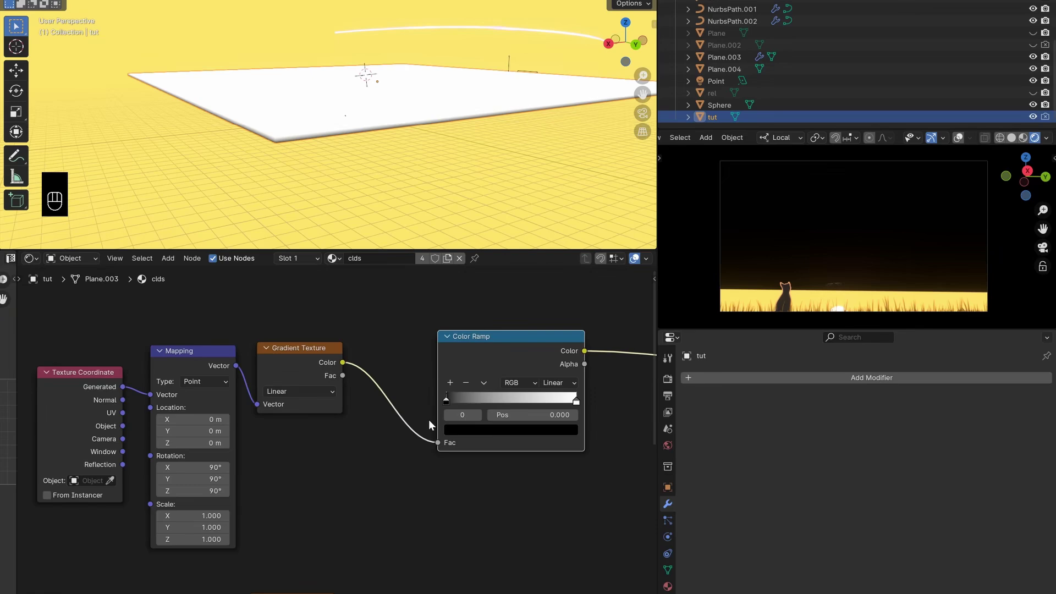
left_click_drag(576, 403, 572, 403)
left_click_drag(459, 405, 523, 409)
middle_click(385, 375)
left_click(311, 139)
left_click(348, 112)
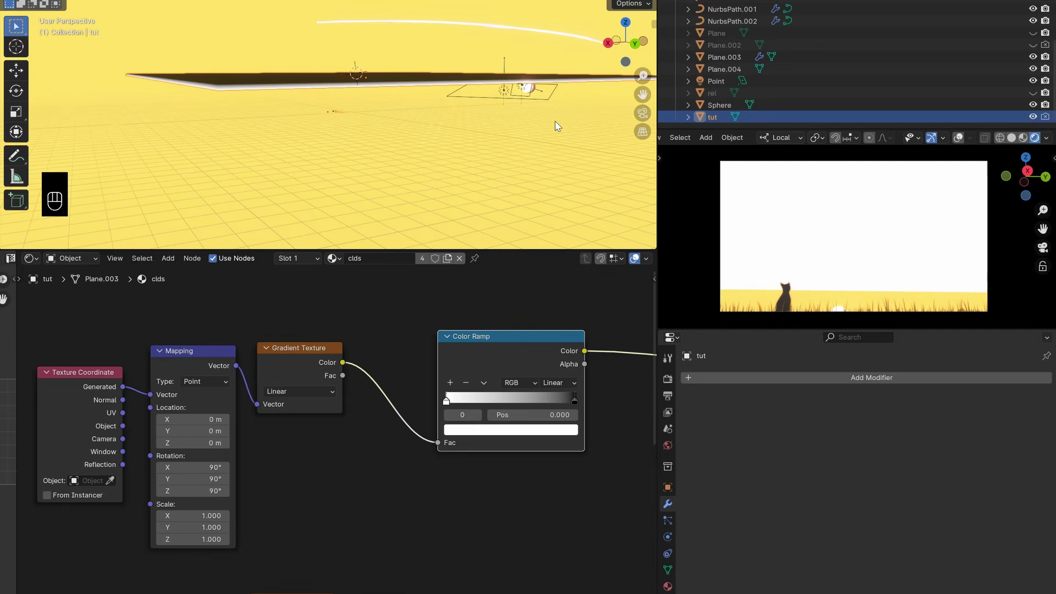
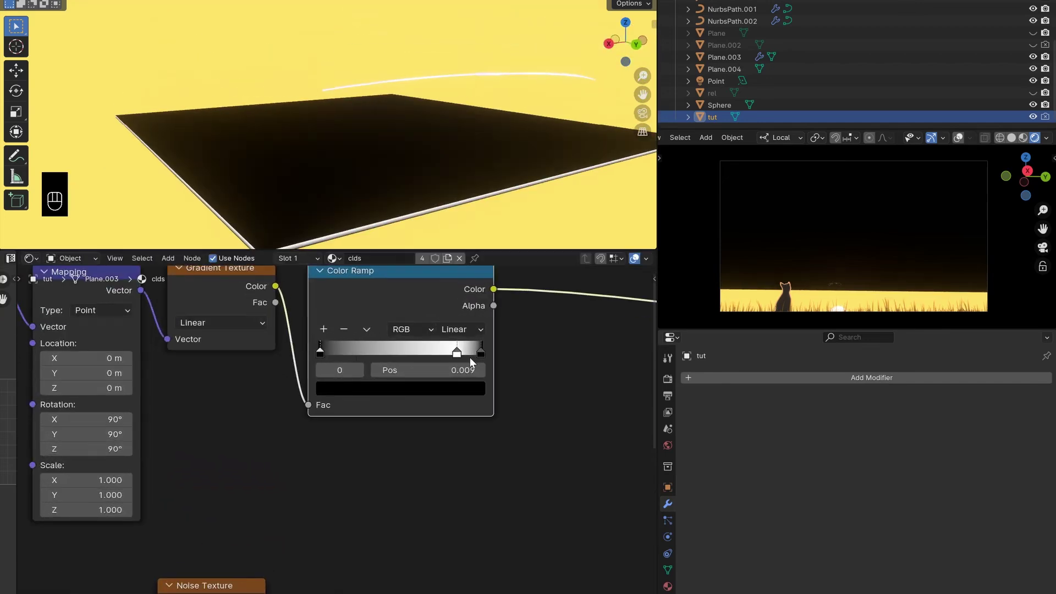
Duplicate the Color Ramp beside the noise texture and feed the noise Fac into it
left_click_drag(453, 355, 463, 330)
middle_click(412, 206)
middle_click(418, 455)
key("shift+a")
left_click_drag(299, 505, 375, 554)
left_click(409, 535)
left_click_drag(378, 547, 536, 550)
Drag the noise ramp's black and white stops together near 0.480 for a hard edge
left_click_drag(537, 548, 430, 552)
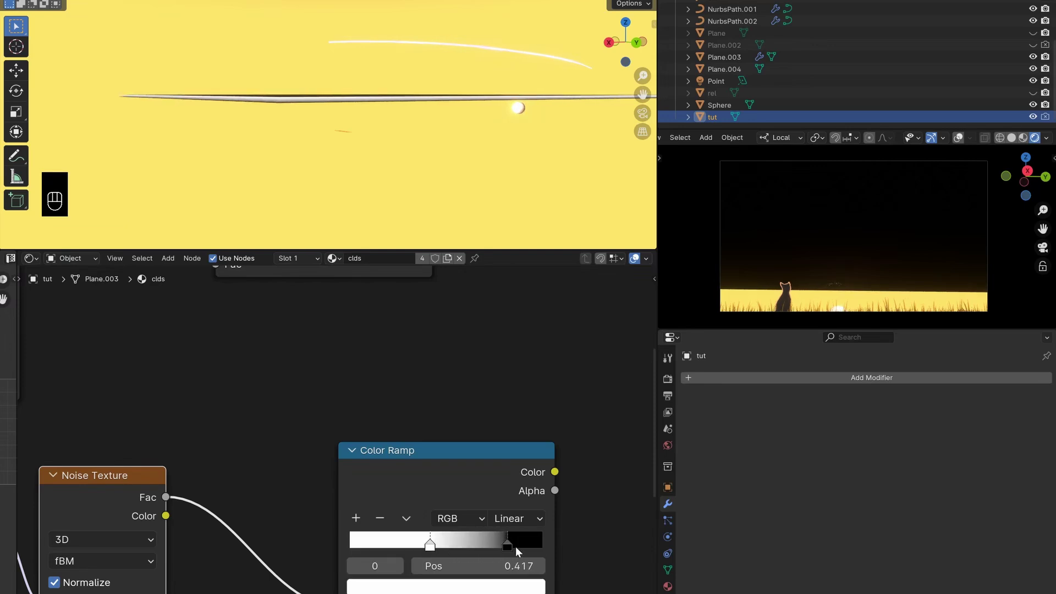
left_click_drag(501, 548, 446, 554)
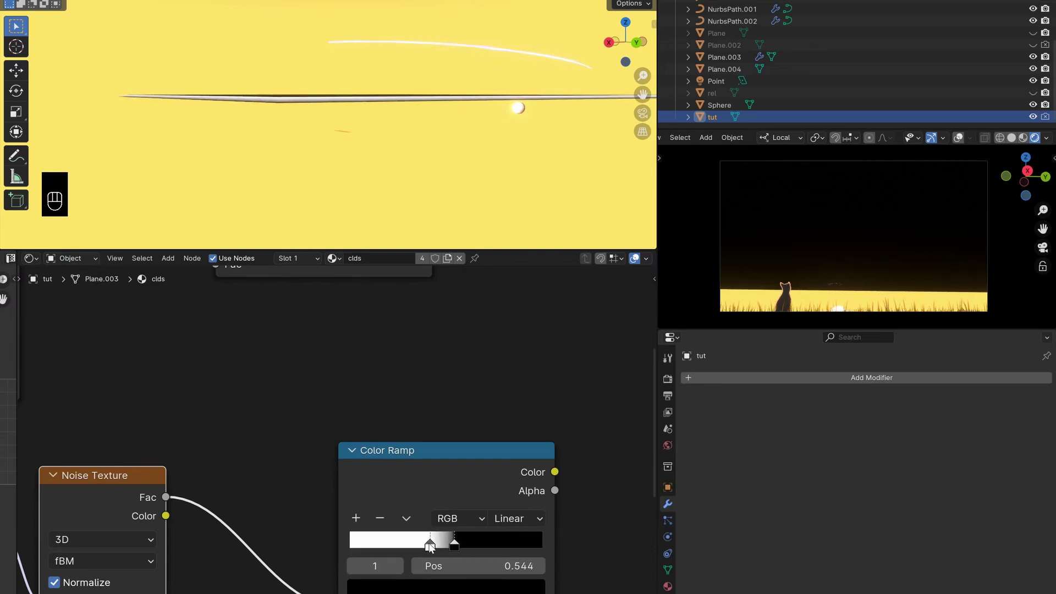
left_click(434, 547)
left_click(447, 549)
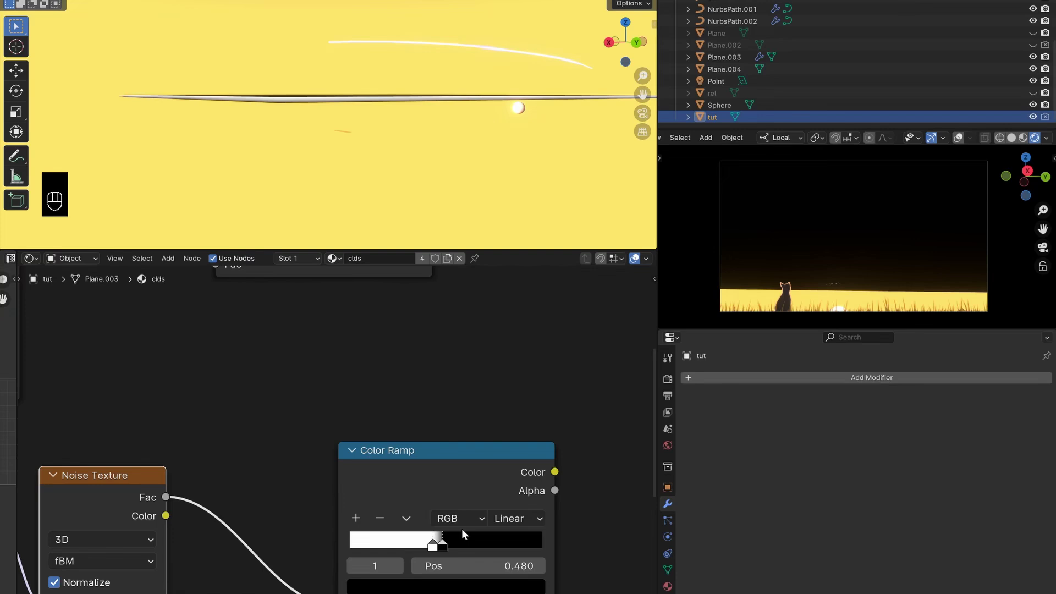
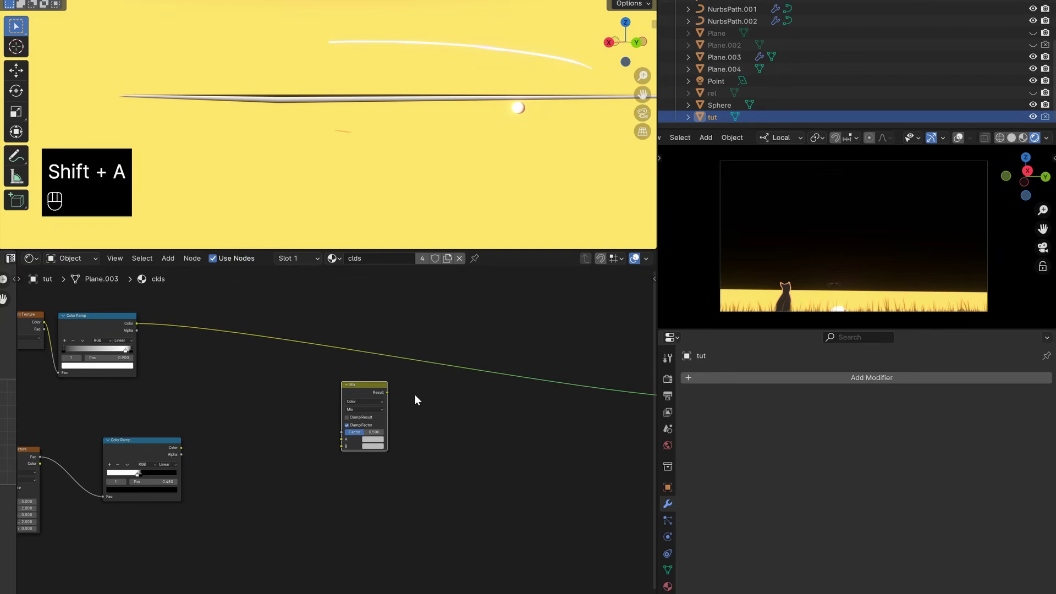
Combine both ramps through a Multiply Mix node and route its result to the material output
left_click_drag(145, 332, 325, 455)
left_click_drag(211, 448, 342, 446)
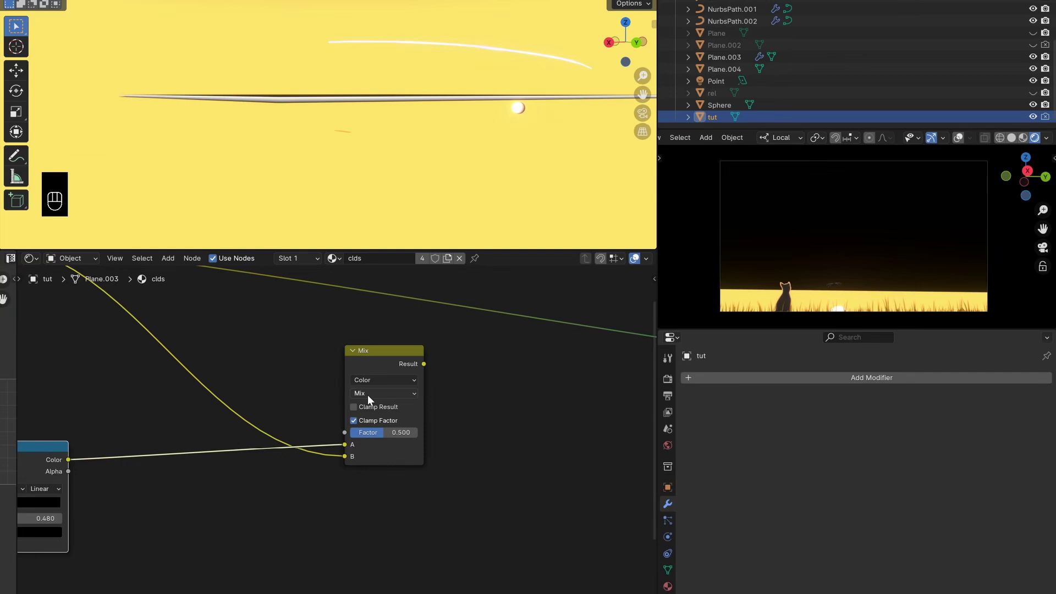
left_click_drag(373, 398, 409, 443)
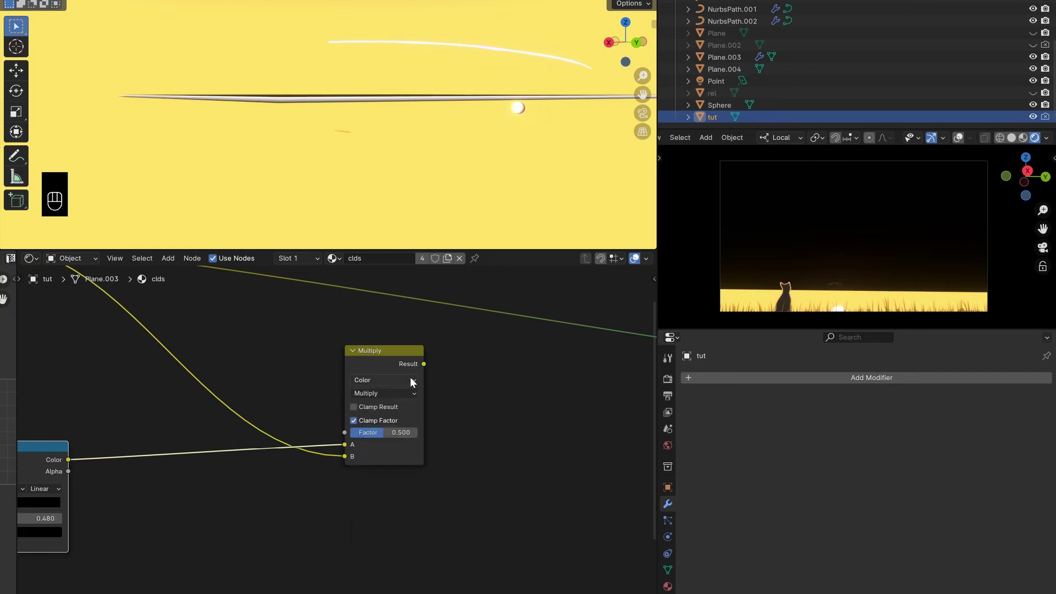
left_click_drag(419, 123, 449, 117)
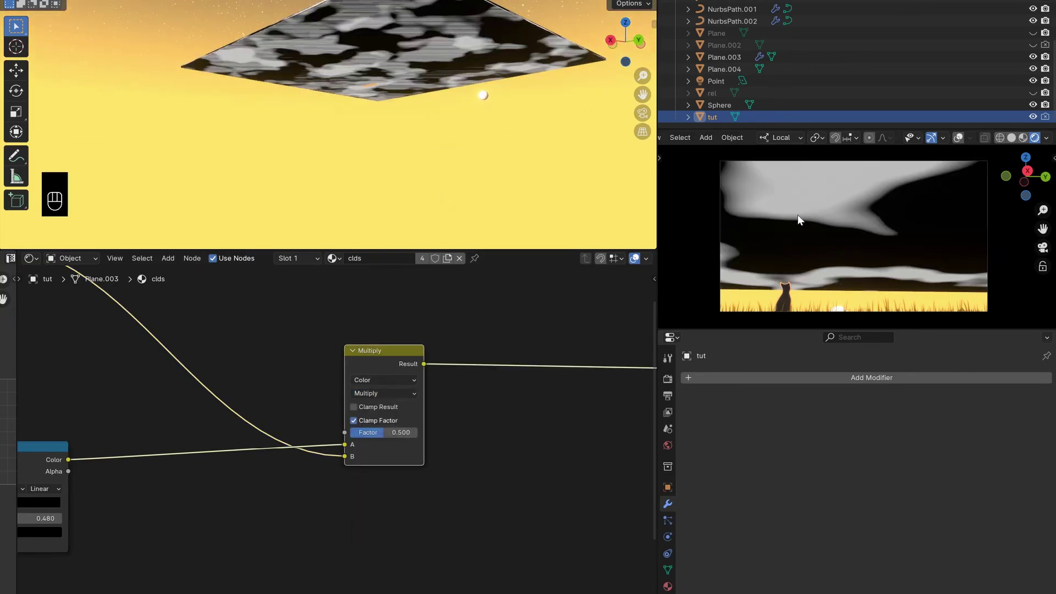
left_click_drag(492, 84, 465, 102)
middle_click(452, 118)
left_click_drag(448, 132, 489, 121)
Pan the node view back to the noise texture chain
left_click_drag(461, 124, 401, 144)
middle_click(393, 134)
middle_click(259, 451)
middle_click(355, 547)
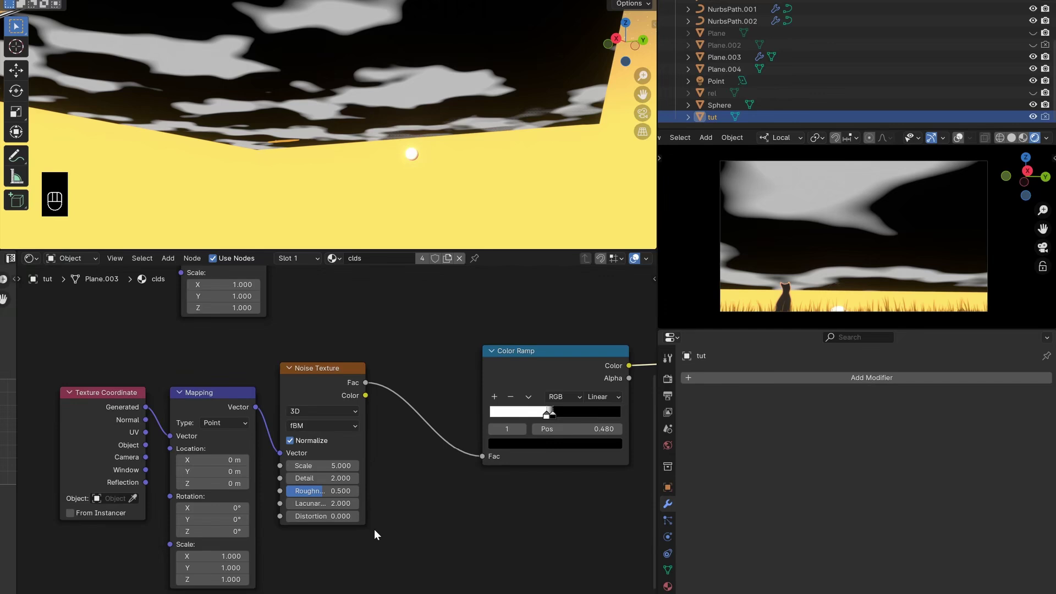
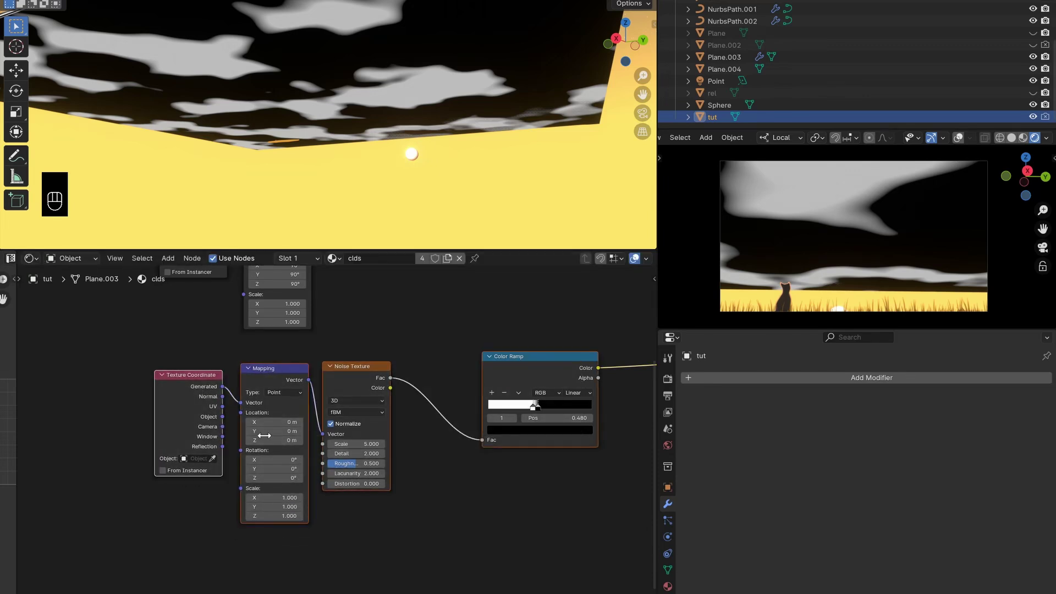
Move the noise nodes beside the ramp, set noise scale 3 and roughness 0.650
left_click(404, 345)
left_click_drag(490, 362, 271, 464)
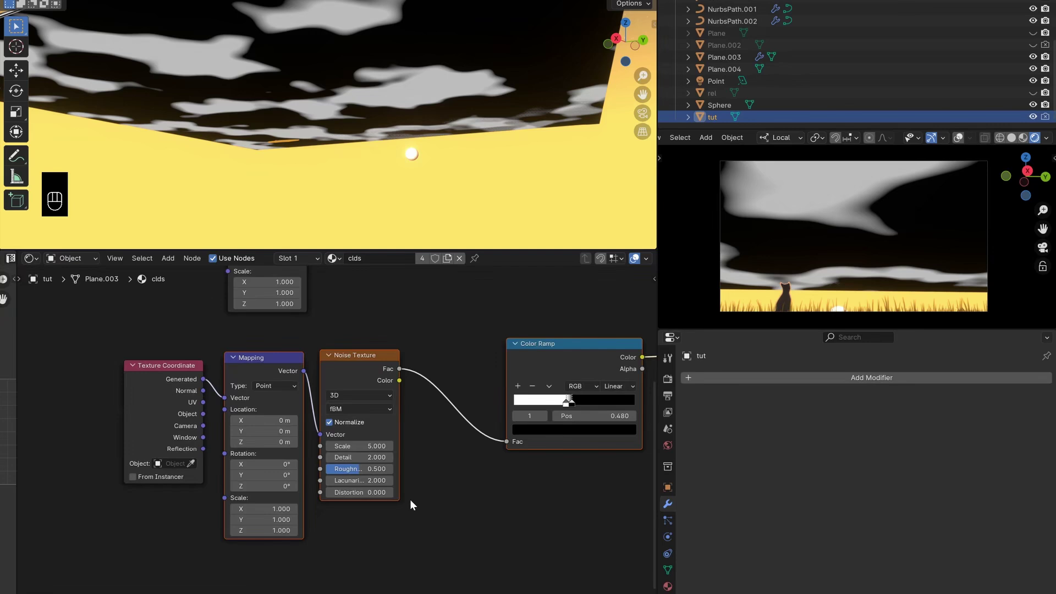
left_click_drag(492, 508, 462, 447)
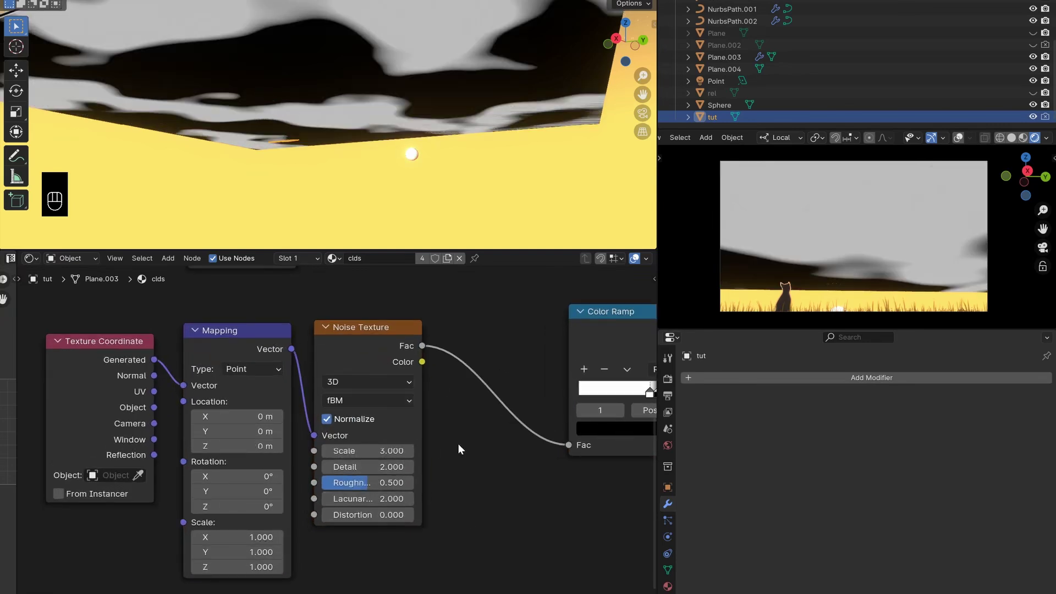
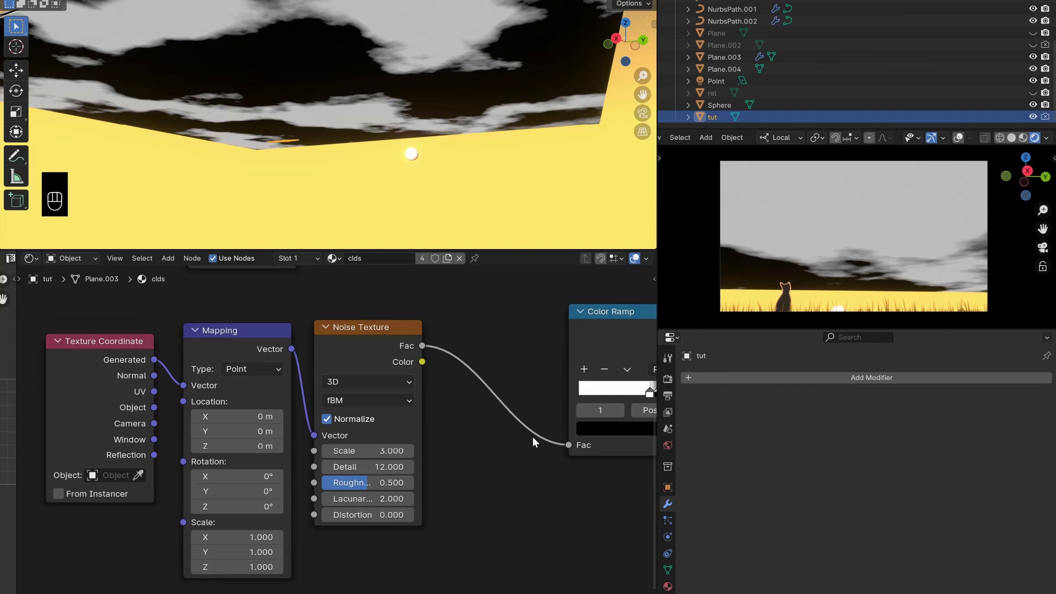
left_click_drag(387, 489, 522, 490)
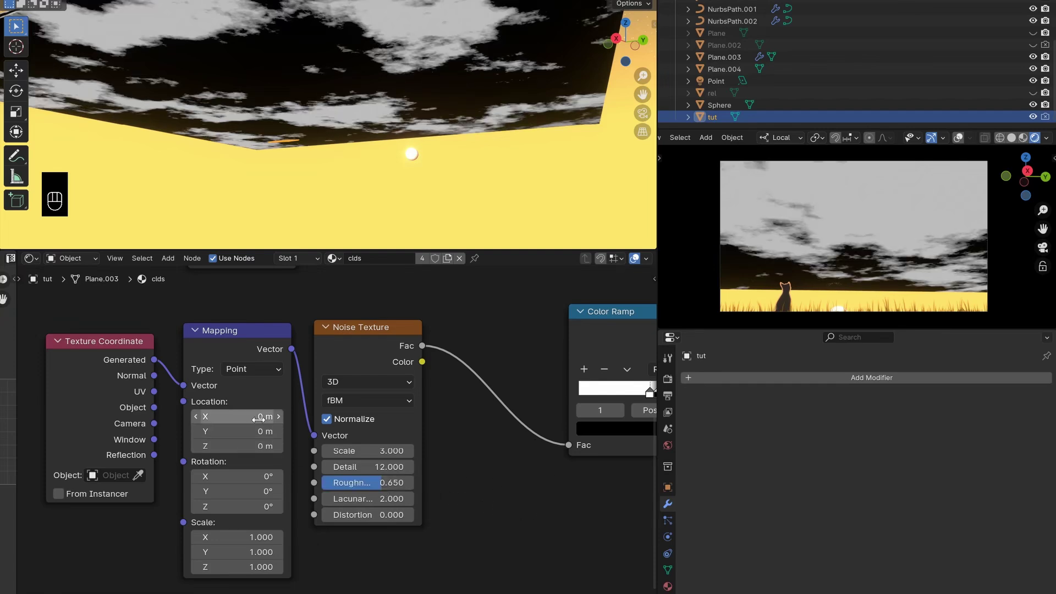
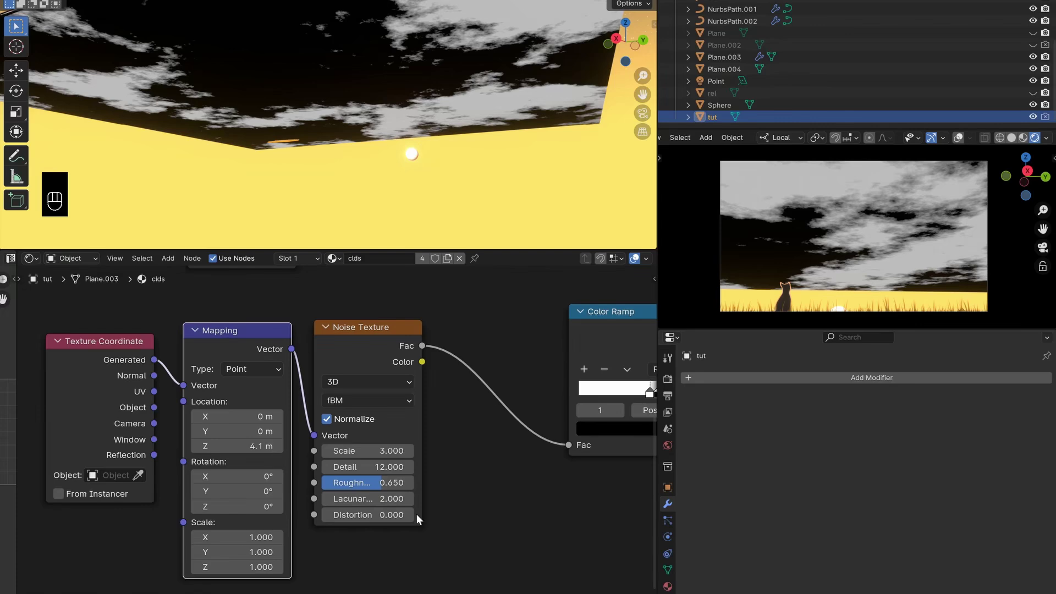
middle_click(413, 518)
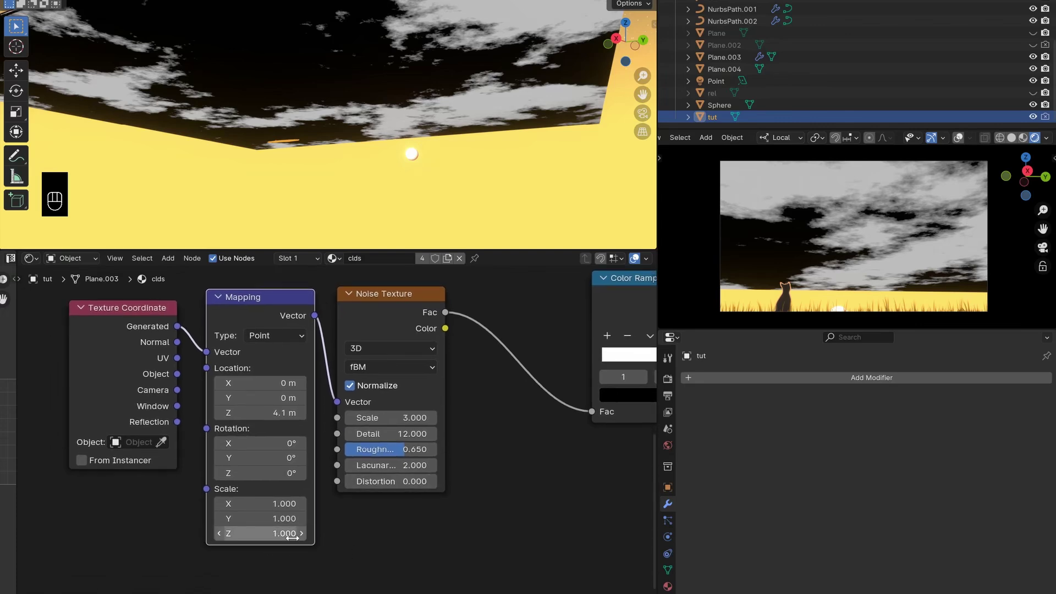
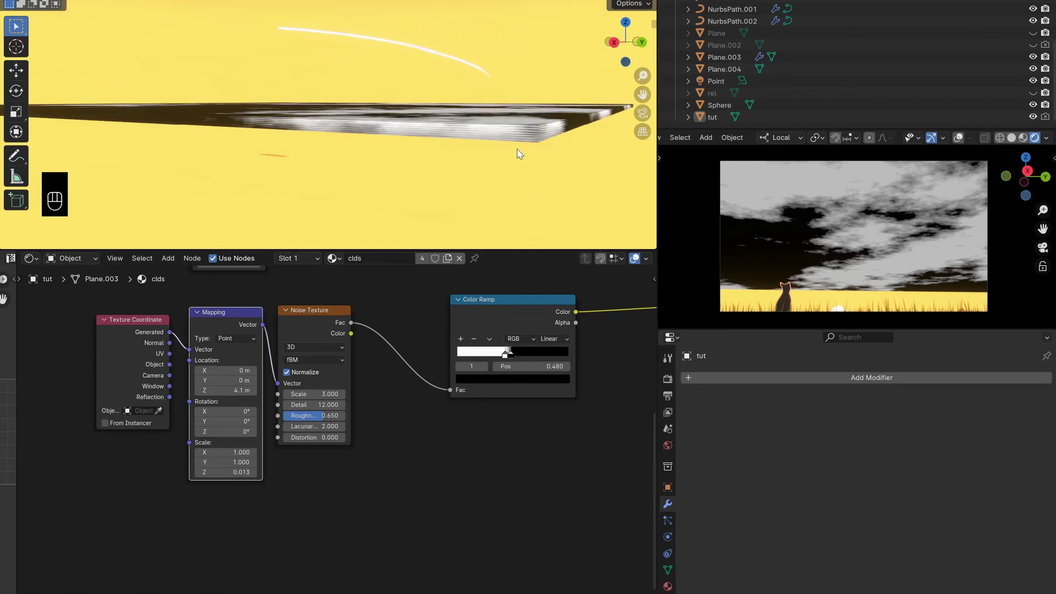
Orbit around the cloud plane, then zoom out to see all the cloud nodes
left_click_drag(512, 142, 522, 137)
middle_click(522, 137)
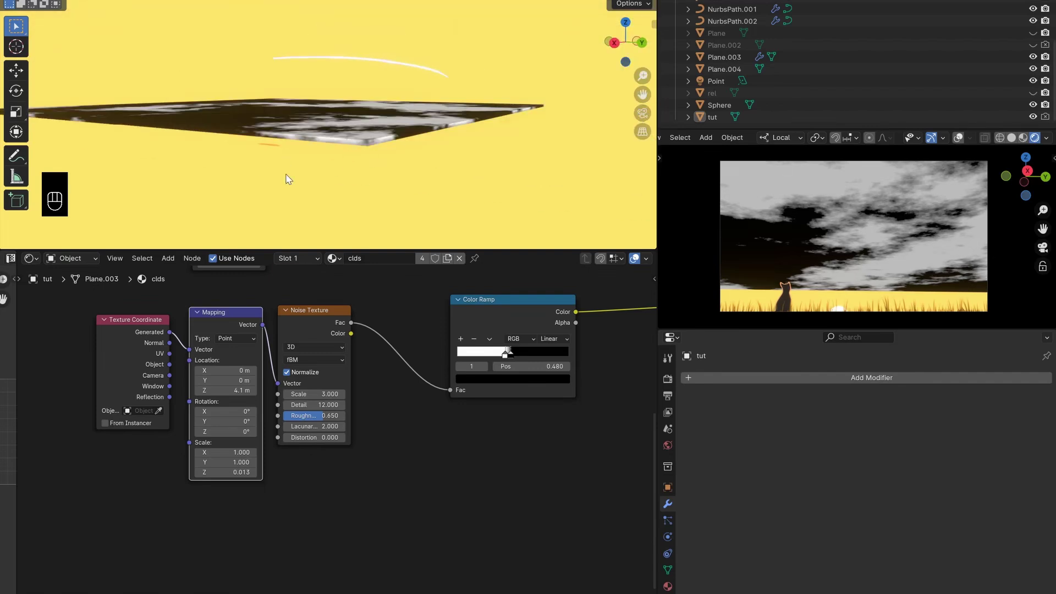
left_click_drag(366, 147, 397, 156)
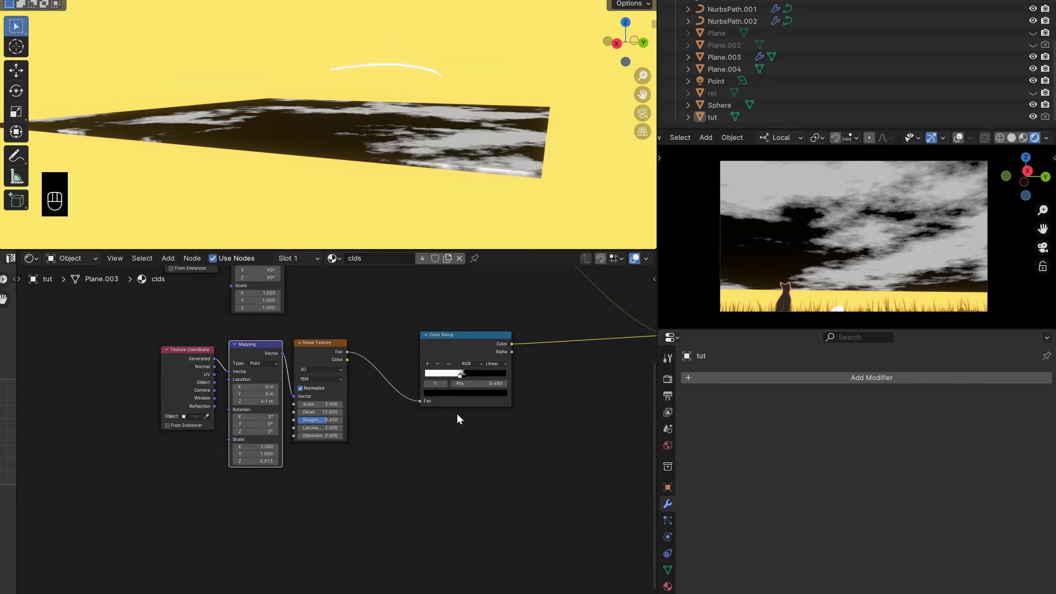
middle_click(474, 385)
left_click(487, 365)
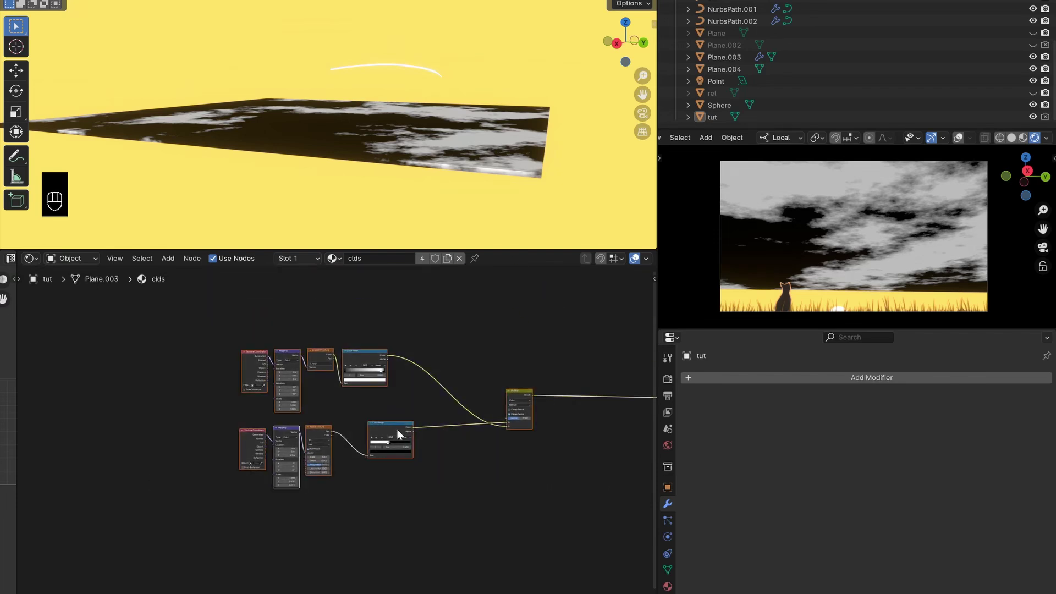
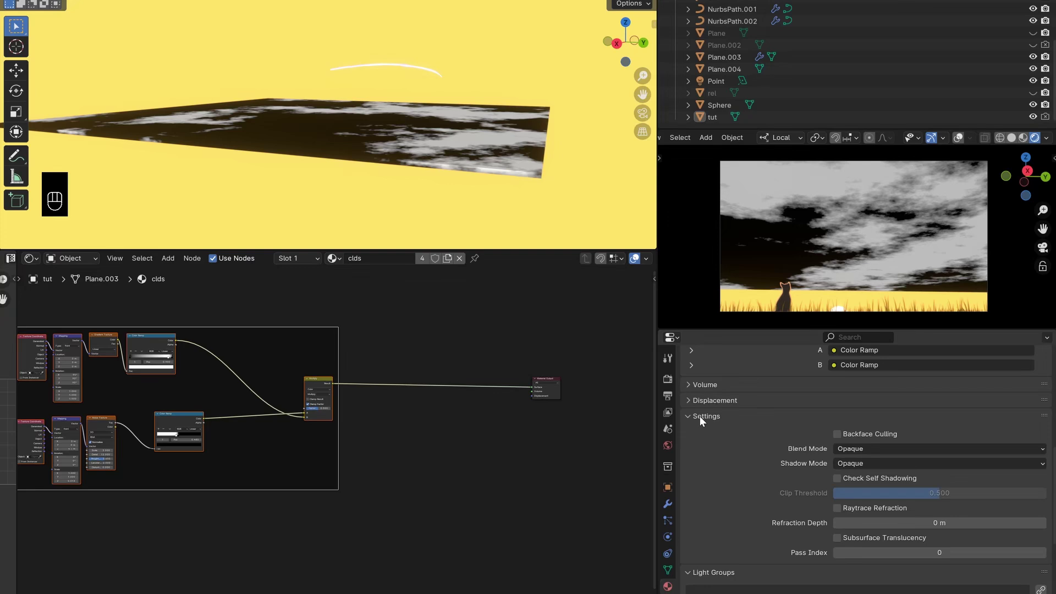
Set the clouds material's Blend Mode to Alpha Hashed
left_click_drag(861, 454, 855, 486)
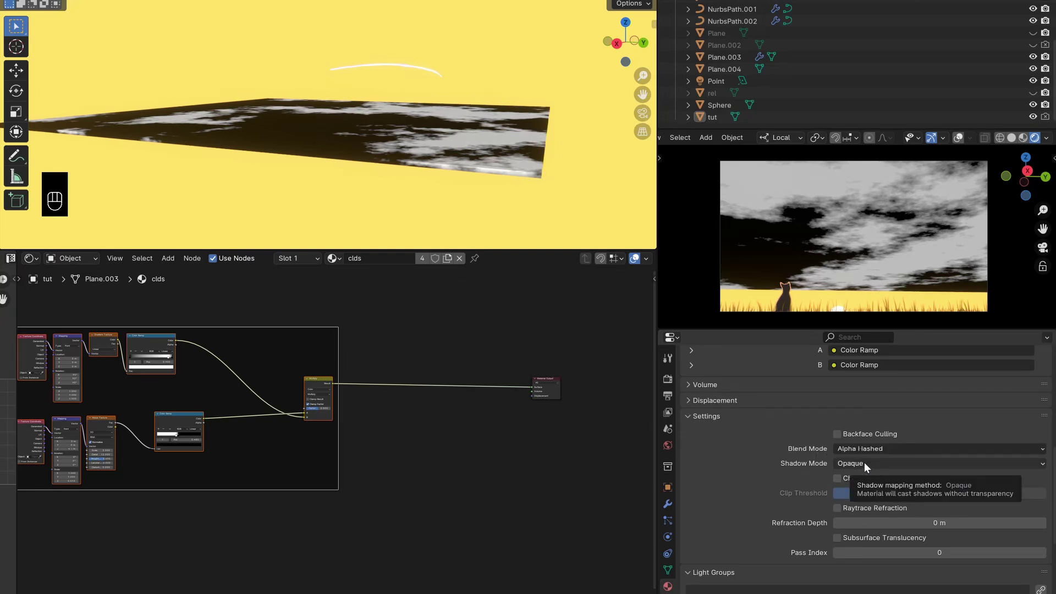
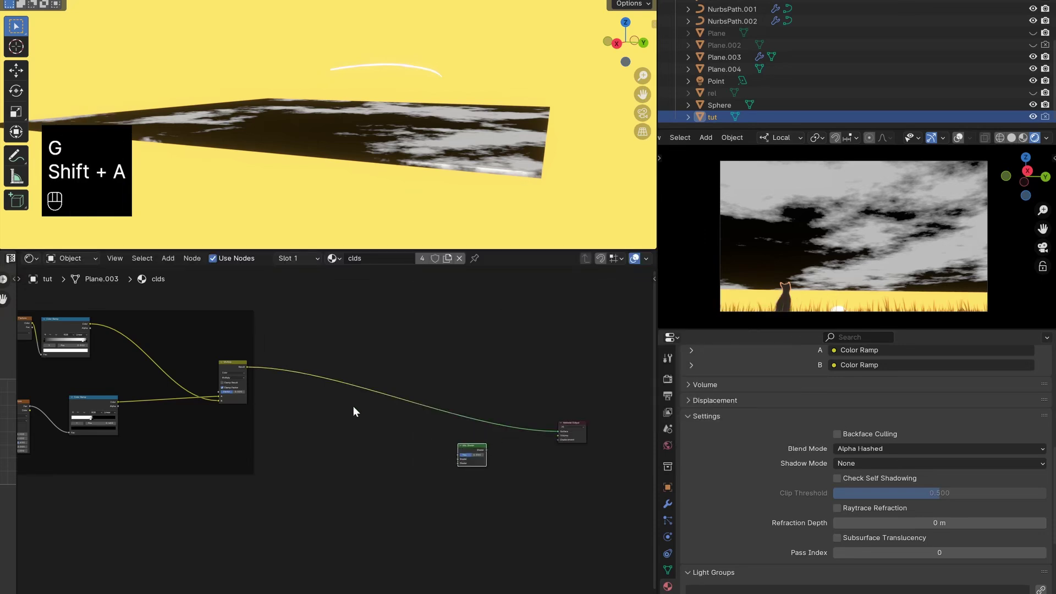
Add a Mix Shader driven by the cloud mask and wire it to the material output
left_click(250, 373)
left_click(275, 372)
left_click_drag(345, 333, 358, 339)
left_click_drag(343, 367, 572, 348)
left_click_drag(374, 379, 553, 451)
left_click(560, 386)
Add Emission and Transparent BSDF shaders and plug both into the Mix Shader
key("shift+a")
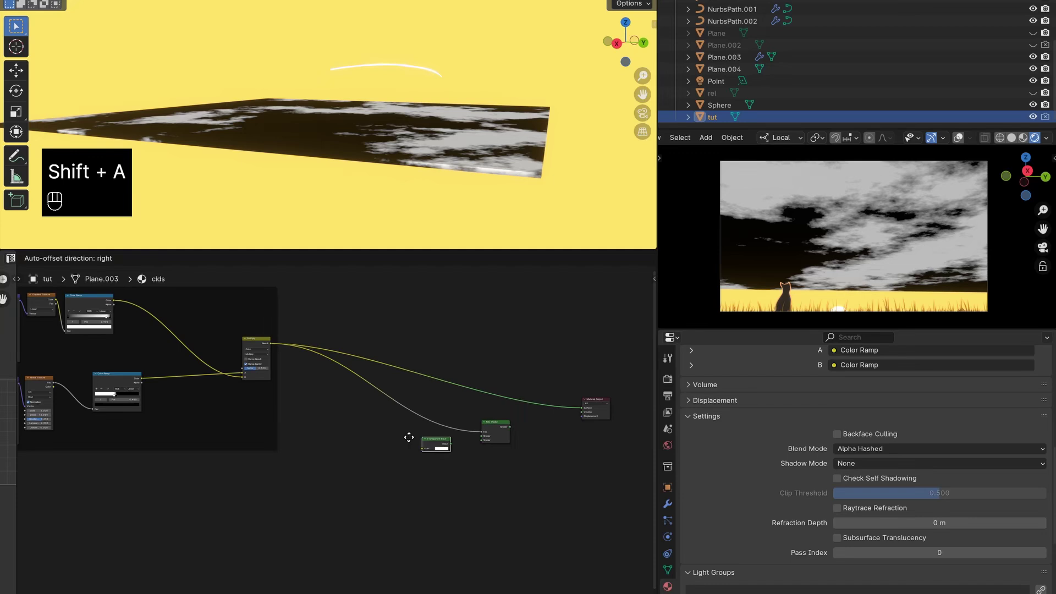
left_click(502, 470)
left_click_drag(405, 441, 455, 429)
left_click(458, 425)
left_click(450, 418)
key("shift+a")
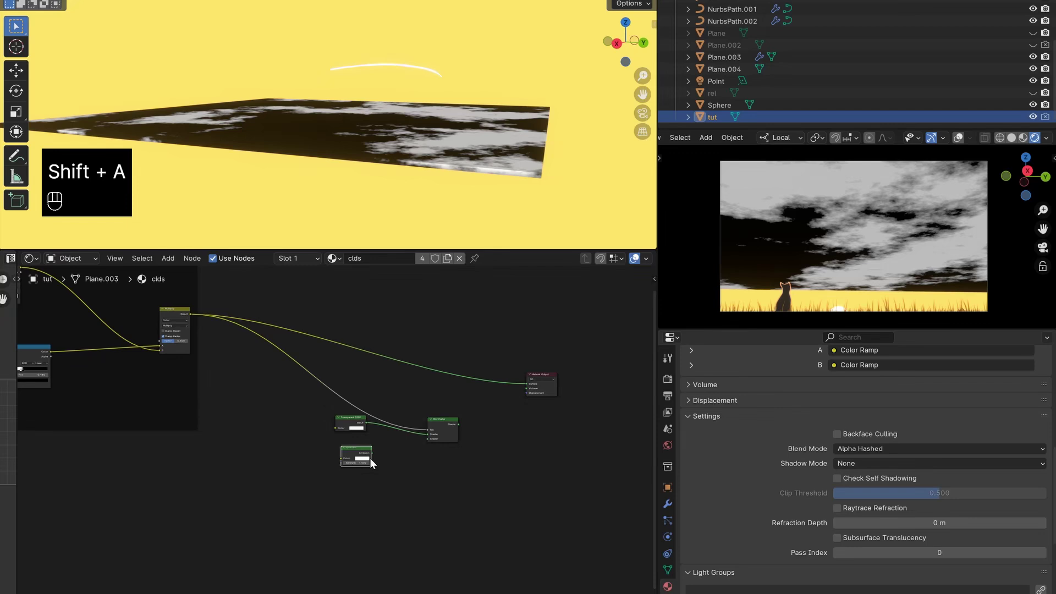
left_click_drag(403, 451, 383, 451)
left_click_drag(352, 459, 327, 471)
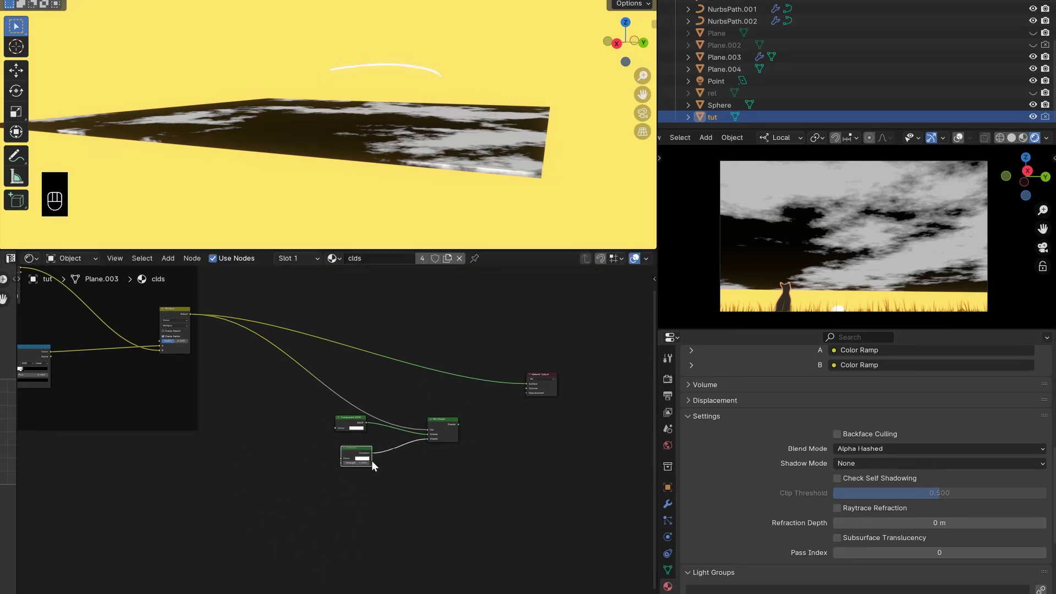
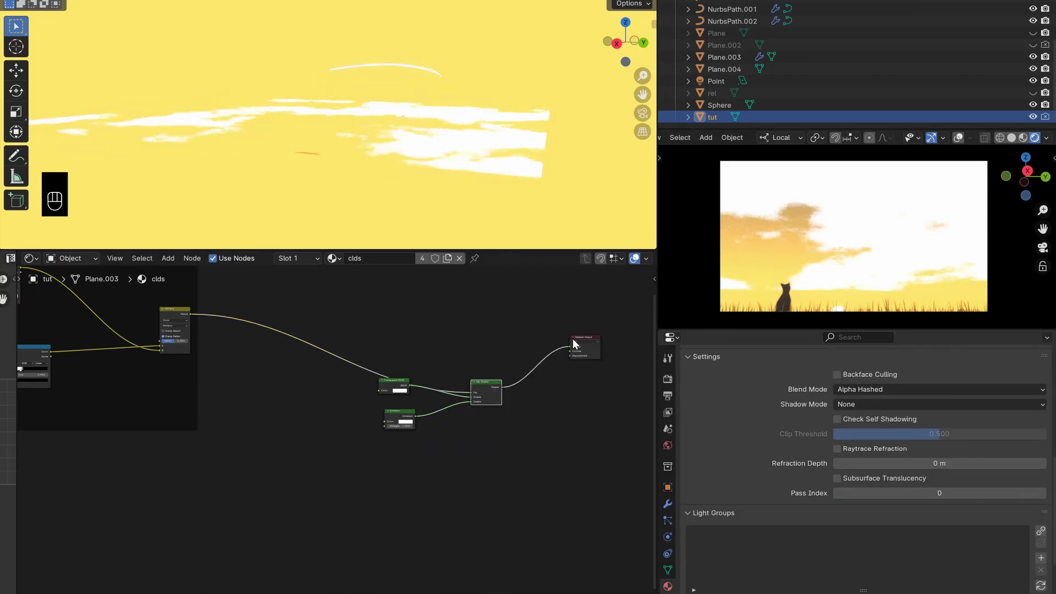
left_click(476, 335)
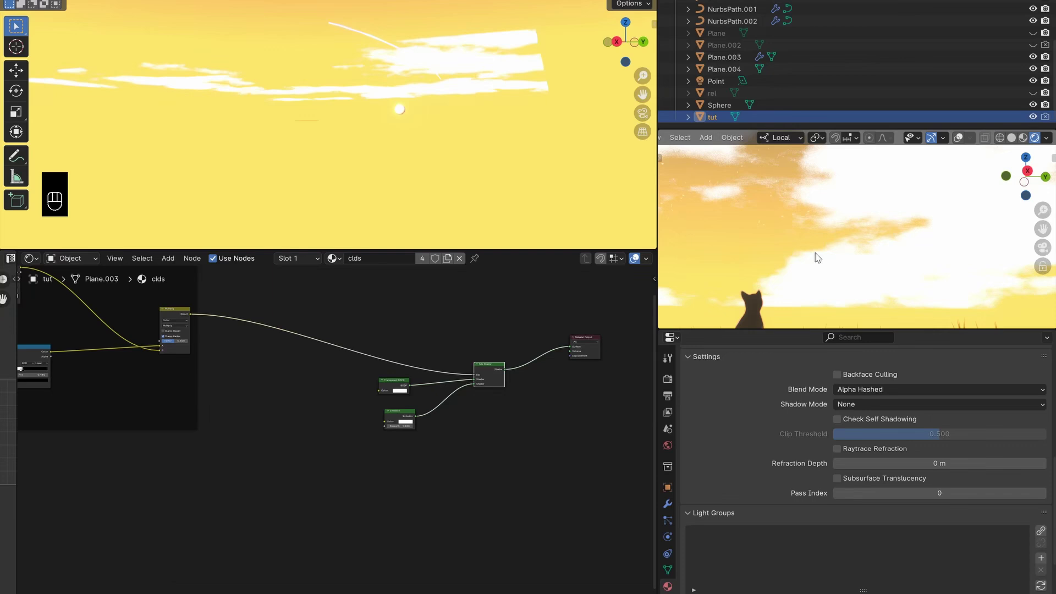
left_click(797, 235)
left_click(840, 274)
left_click(854, 237)
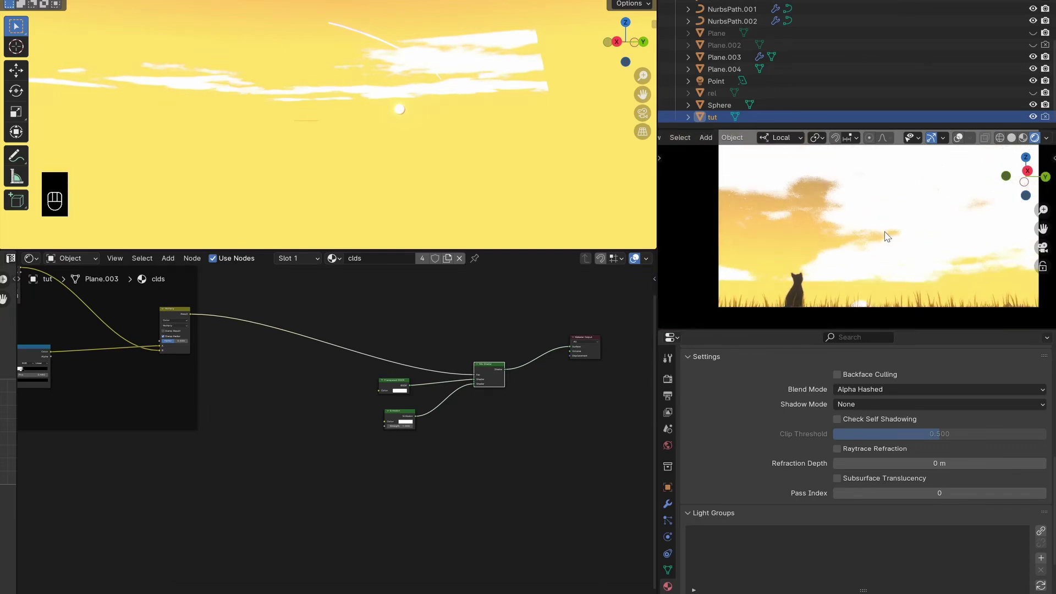
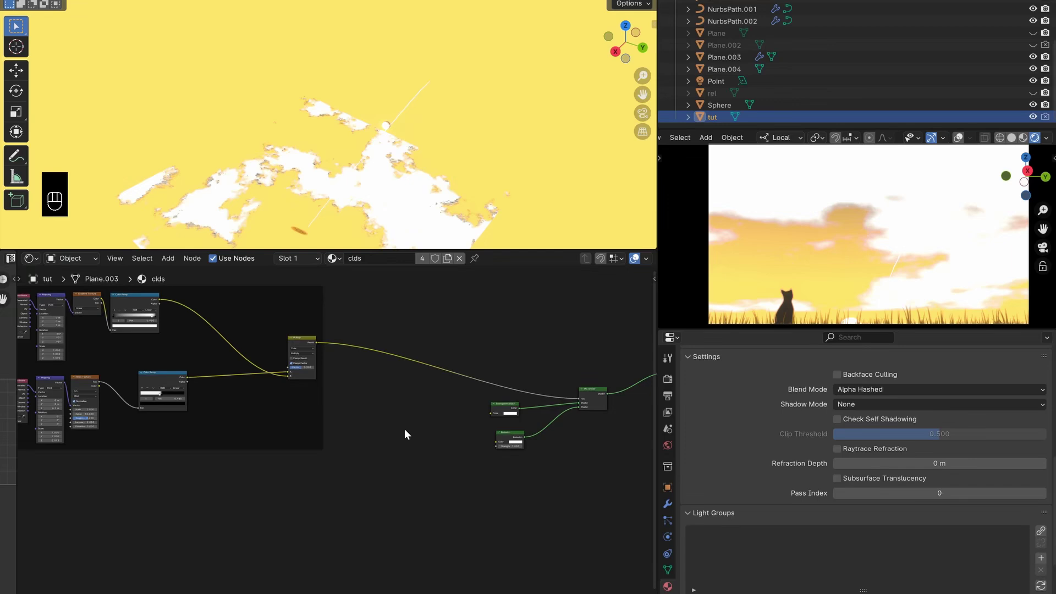
Add a Color Ramp and turn its dark stop deep brown, moved toward the middle
key("shift+a")
key("shift+a")
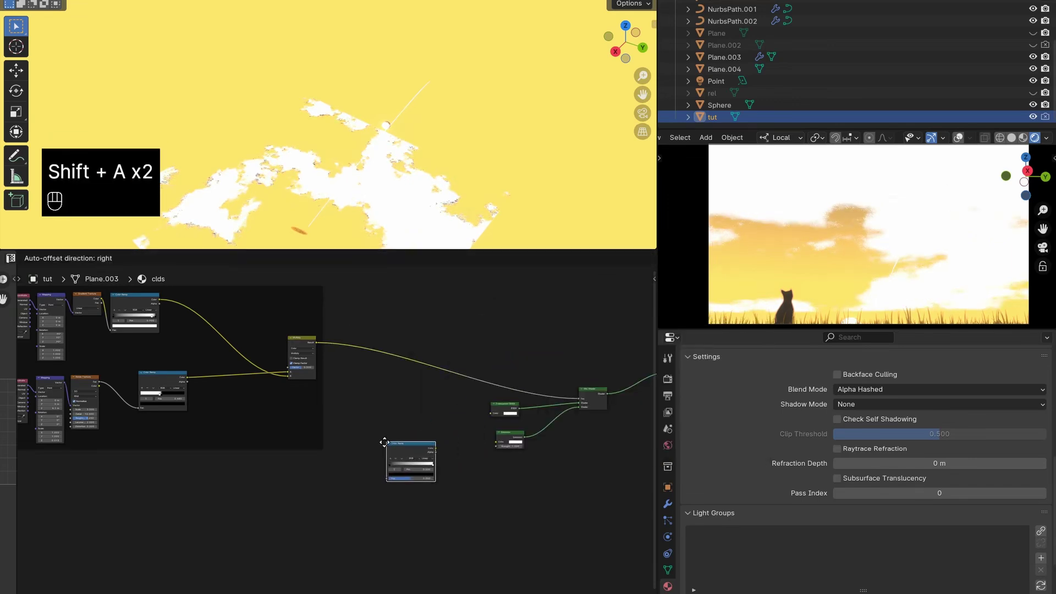
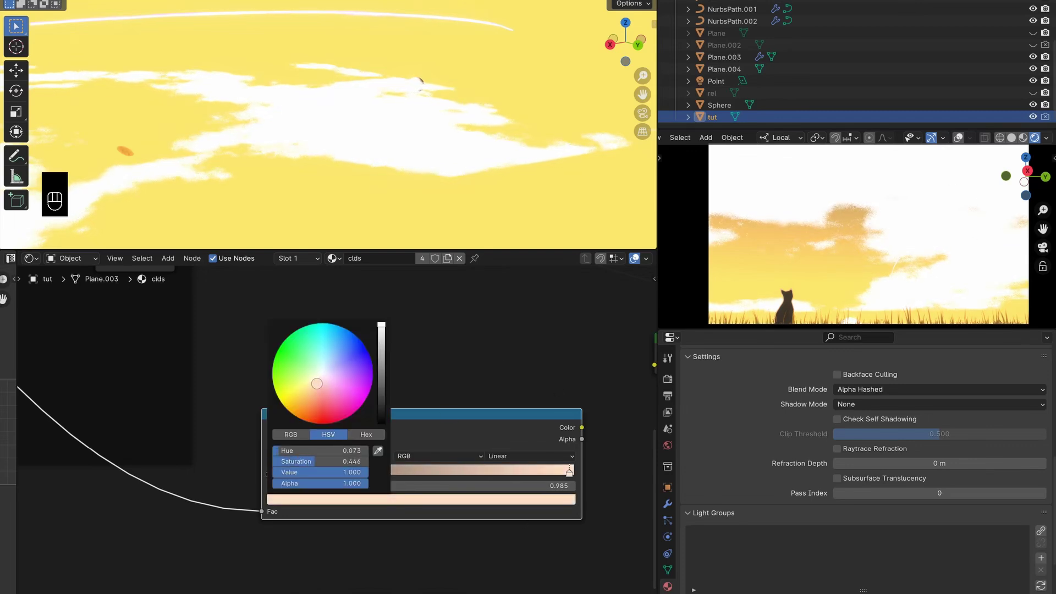
left_click_drag(283, 474, 383, 483)
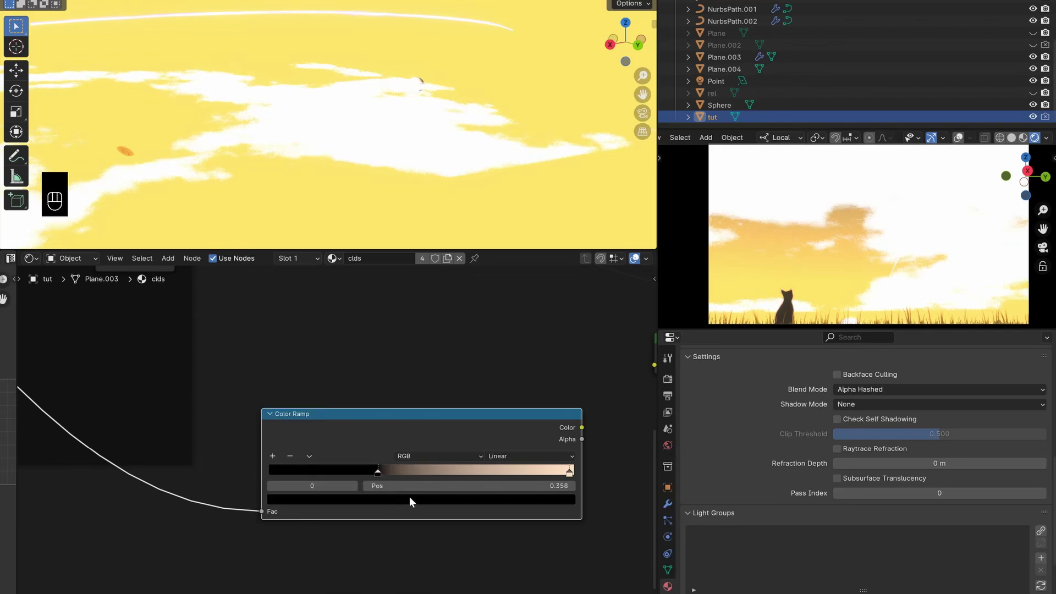
middle_click(415, 500)
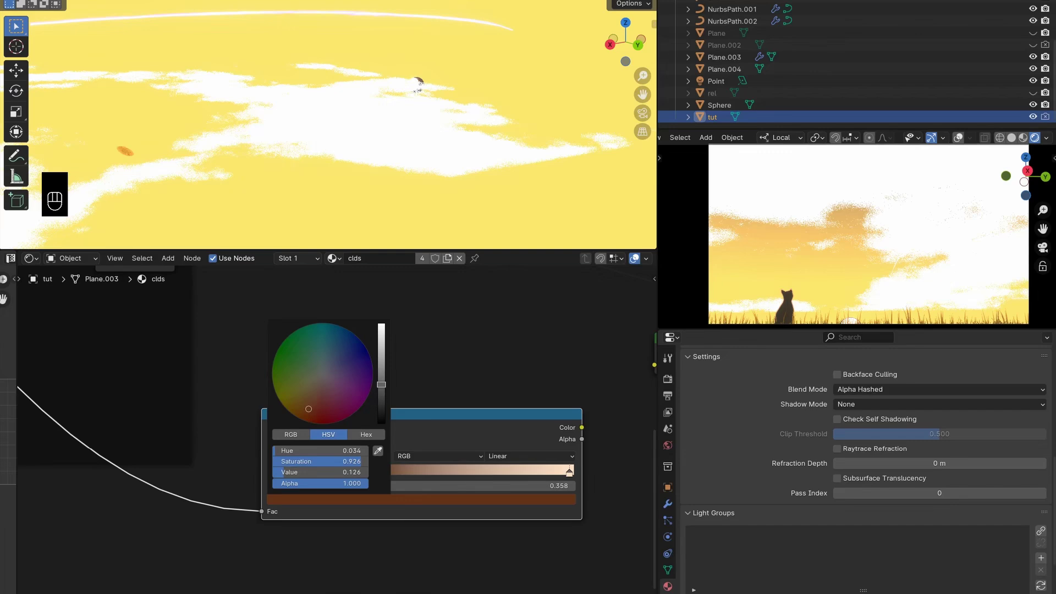
left_click_drag(275, 456, 457, 481)
left_click_drag(460, 501, 401, 504)
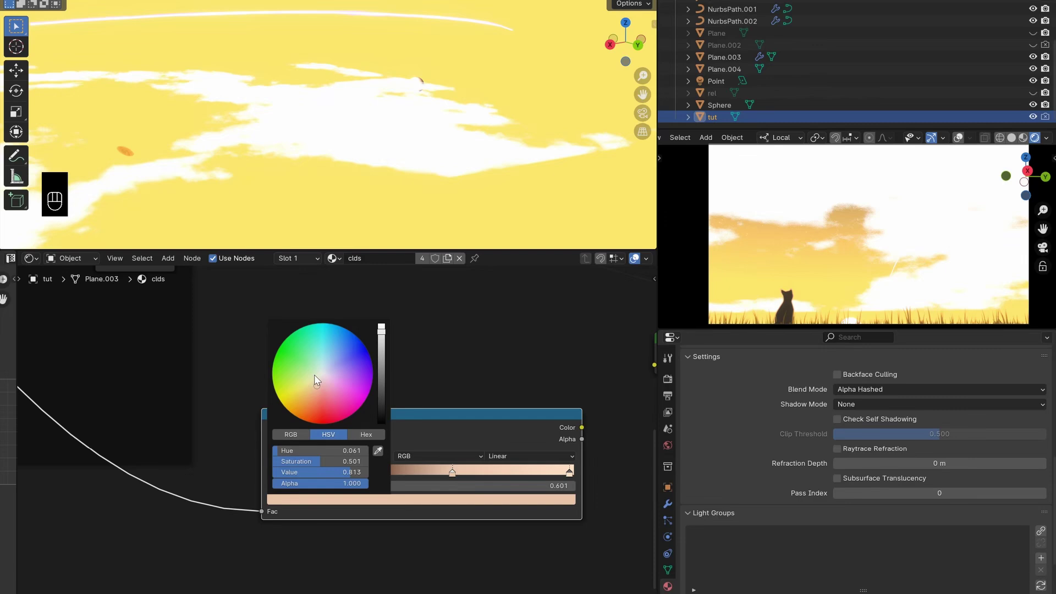
Add a peach middle stop and feed the ramp colour into the Emission shader
left_click(388, 475)
left_click_drag(447, 477, 416, 475)
left_click_drag(460, 431, 503, 449)
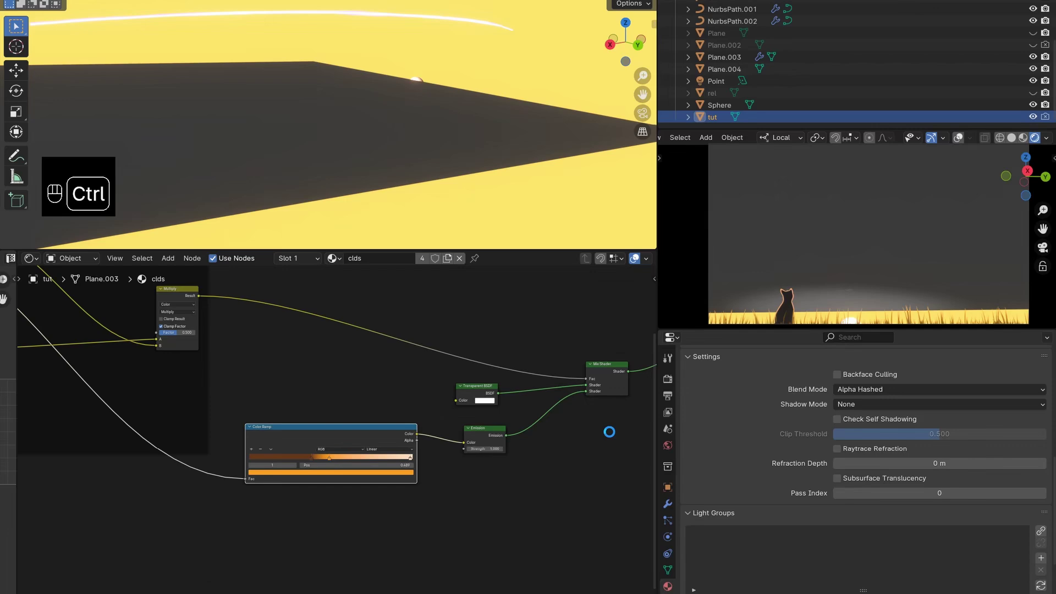
Save the file, then pull the orange and dark brown ramp stops back toward 0.313 and 0.220
key("ctrl+s")
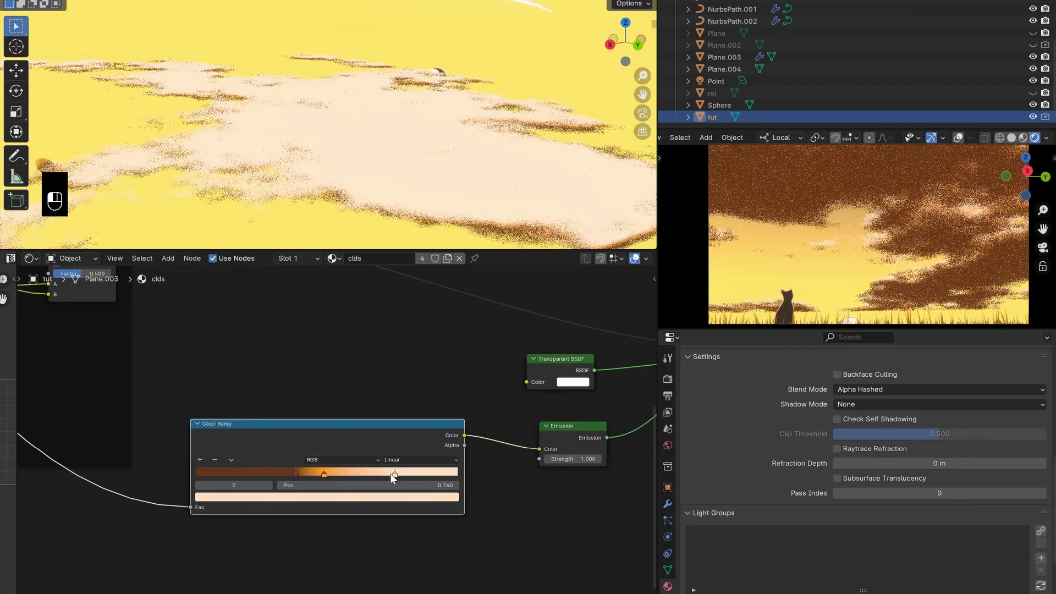
left_click(378, 475)
left_click_drag(927, 284, 317, 475)
left_click_drag(317, 476, 296, 482)
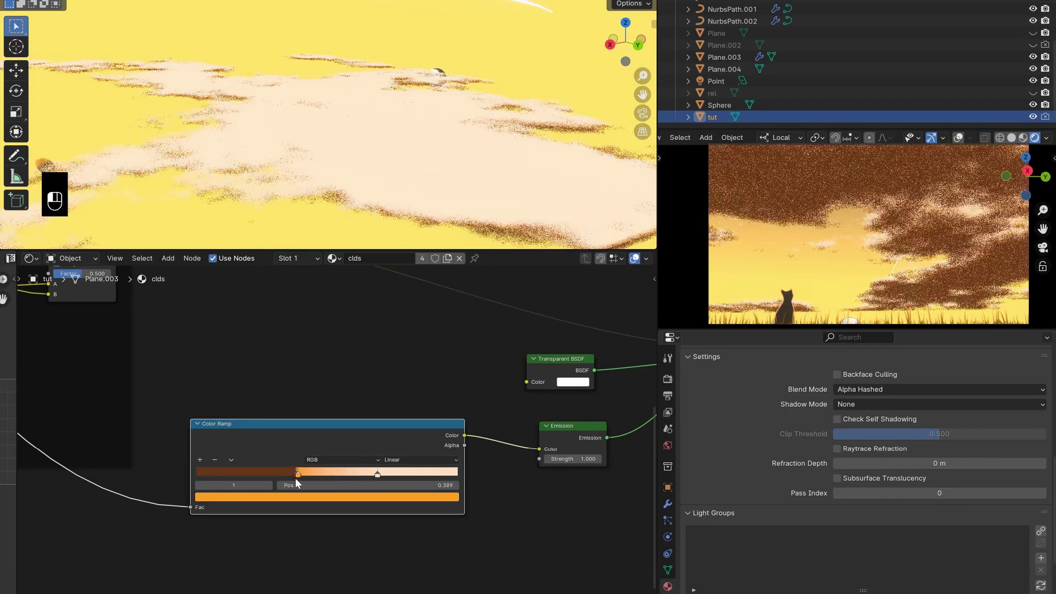
left_click_drag(817, 285, 293, 477)
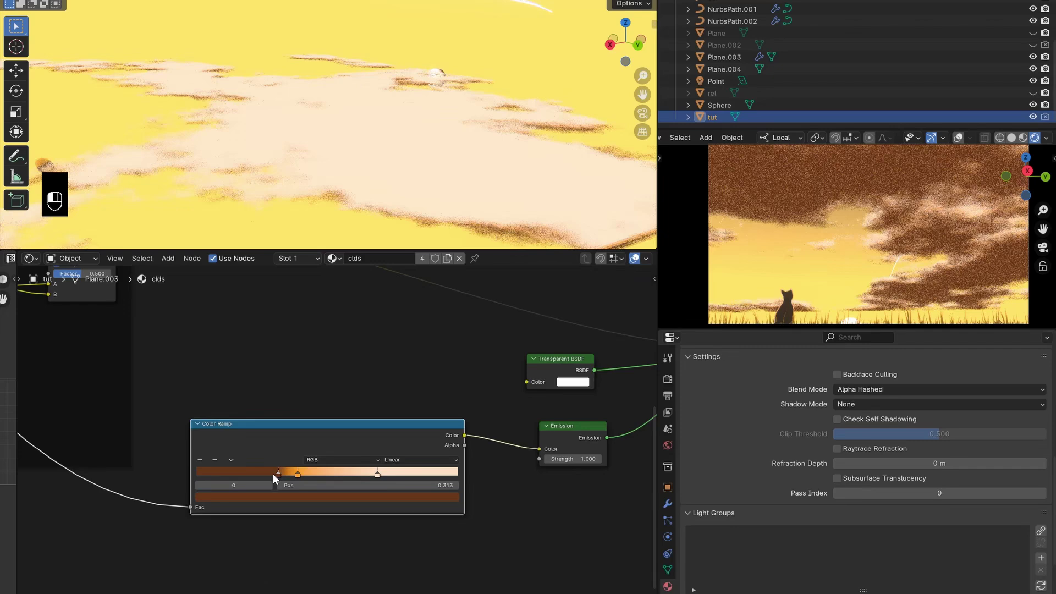
left_click(263, 479)
left_click(245, 480)
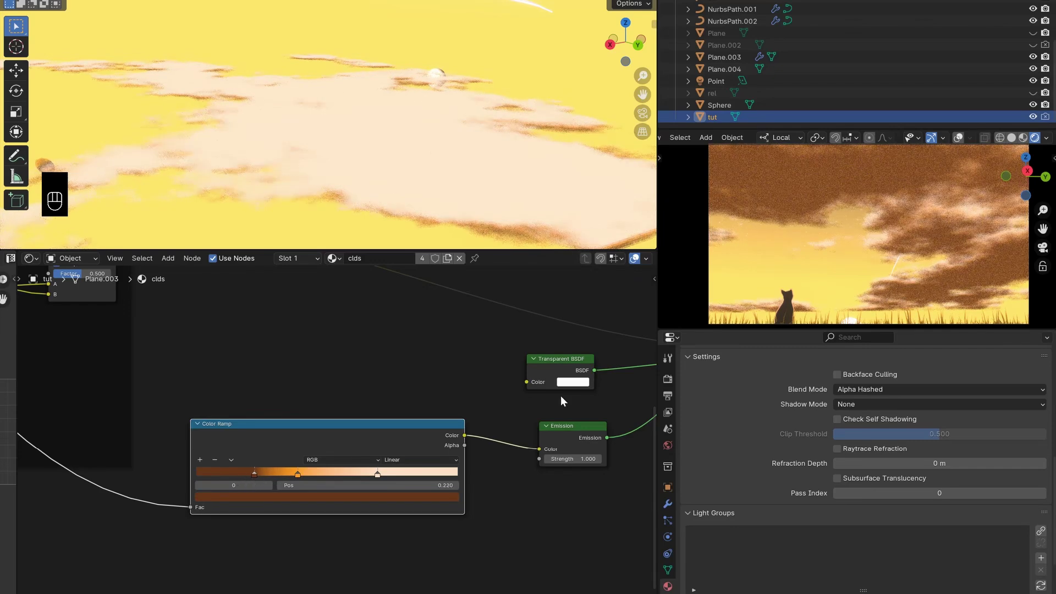
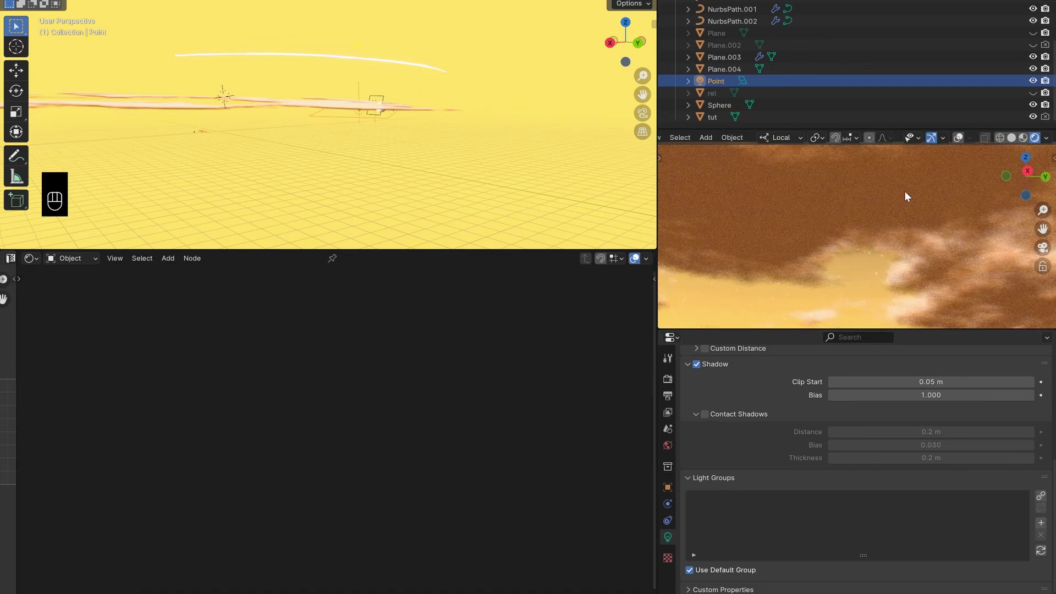
Select the tut cloud object and bring its clouds material nodes into view
left_click(891, 197)
left_click(880, 208)
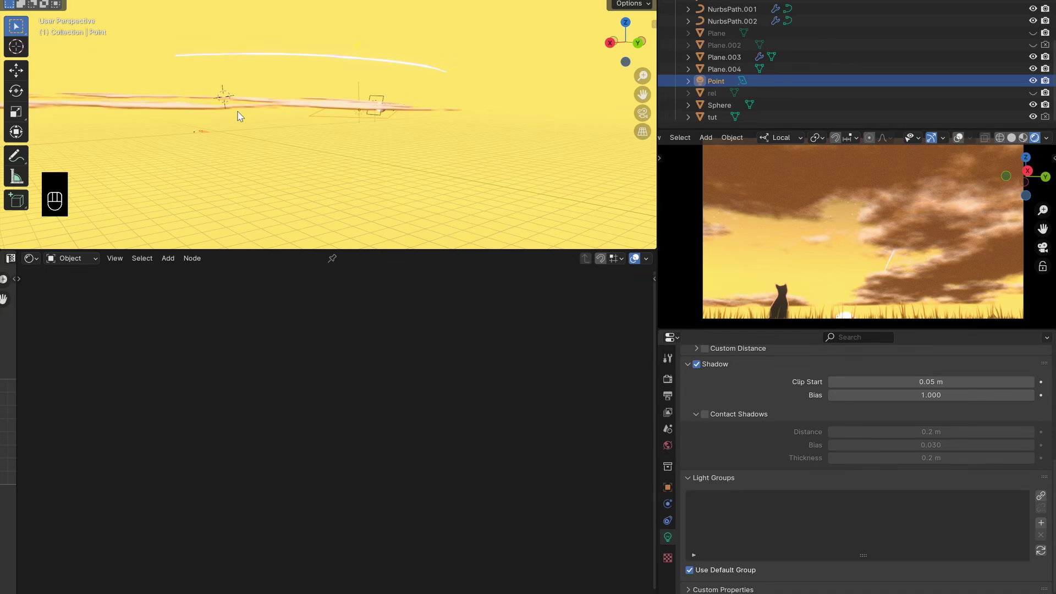
left_click(196, 109)
middle_click(354, 394)
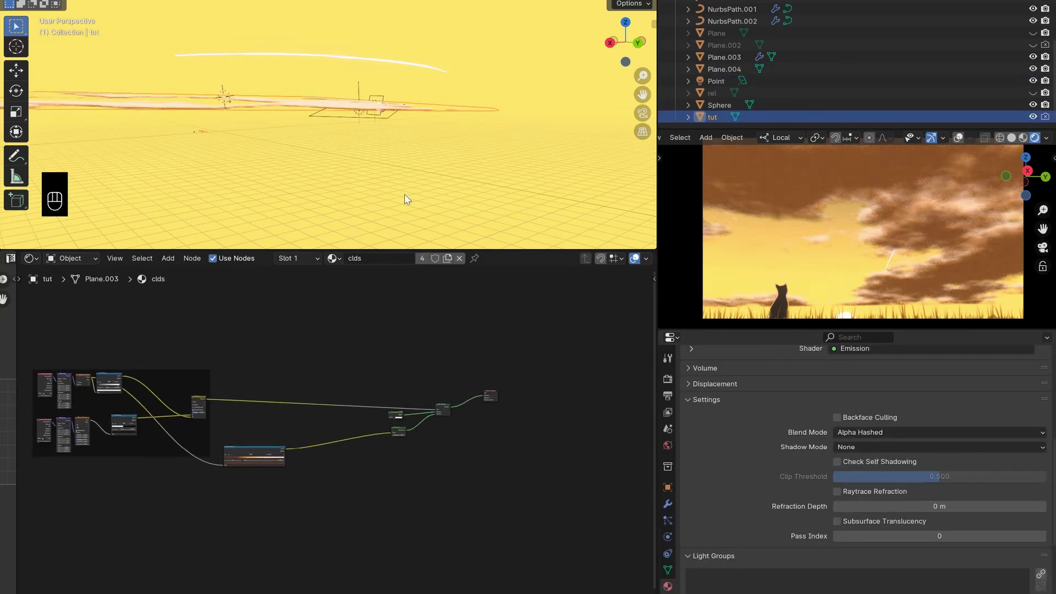
middle_click(384, 170)
Add a Diffuse BSDF feeding Shader to RGB into a new grayscale Color Ramp
key("shift+a")
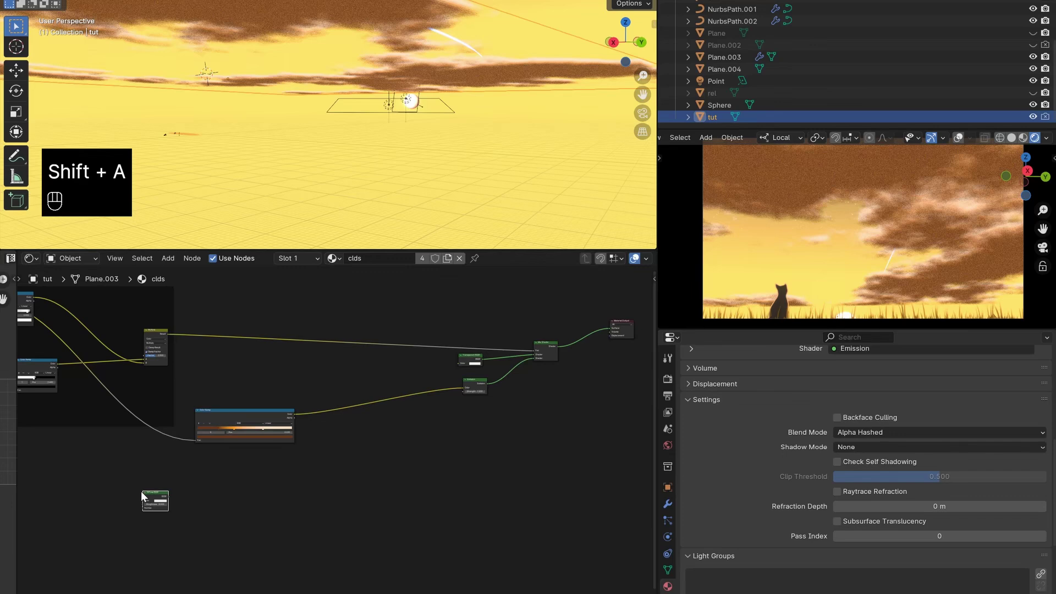
key("shift+a")
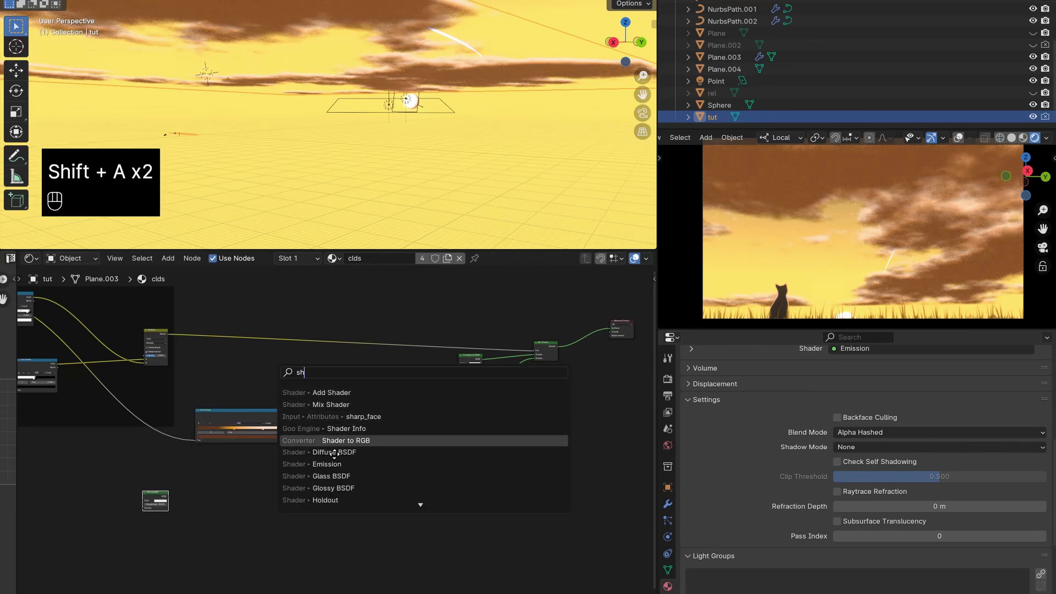
left_click(256, 503)
left_click_drag(223, 496, 288, 505)
key("shift+a")
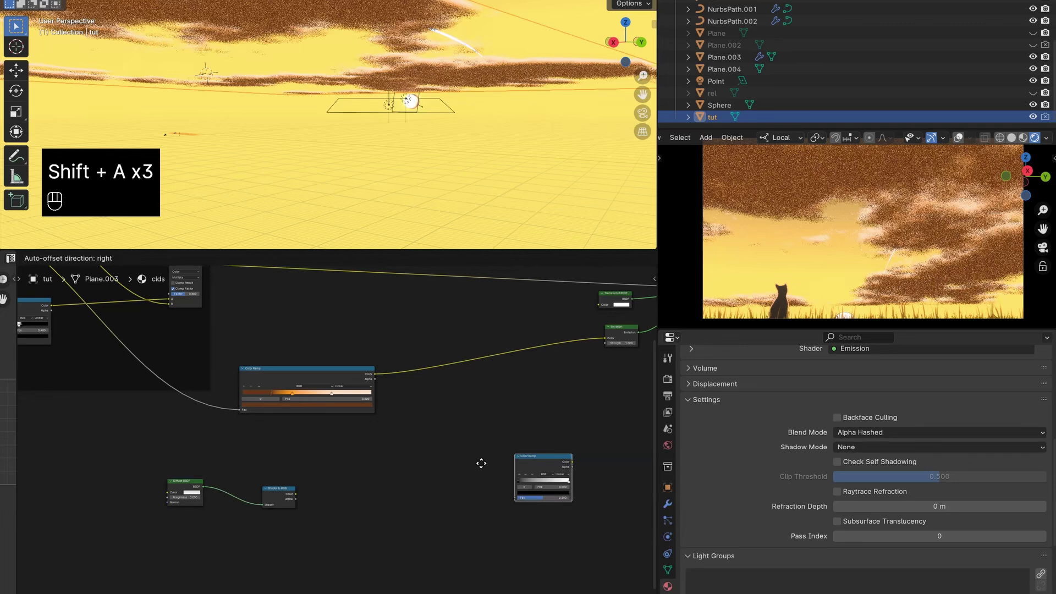
left_click_drag(305, 498, 400, 492)
left_click(404, 482)
Add a Mix Color node set to Color Dodge combining the orange ramp and the grayscale ramp
key("shift+a")
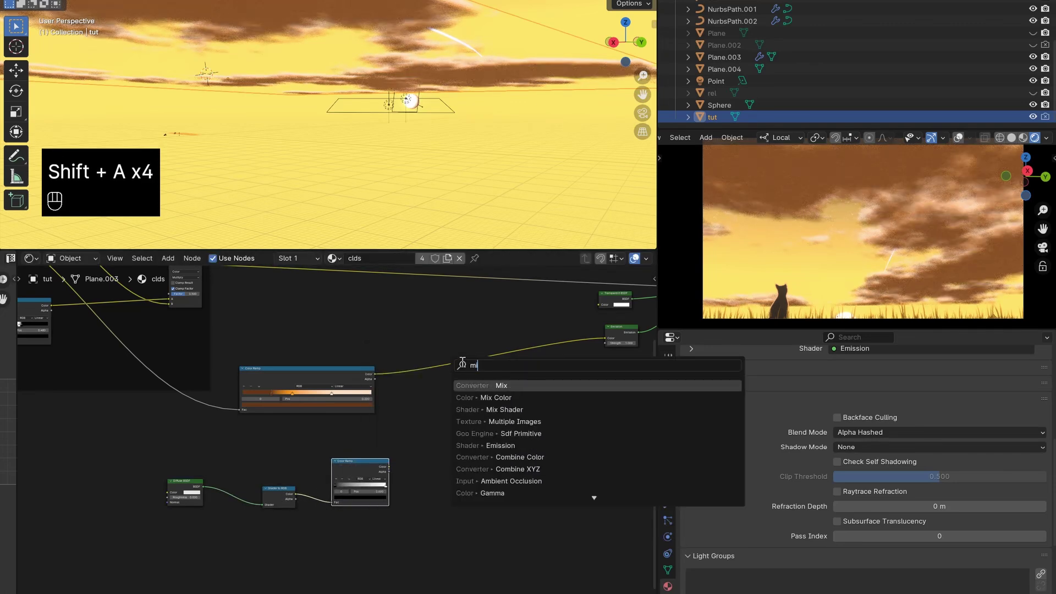
left_click_drag(388, 384, 449, 460)
left_click_drag(451, 481, 496, 477)
left_click(562, 488)
right_click(562, 488)
left_click_drag(498, 439, 499, 454)
left_click(503, 408)
left_click(491, 402)
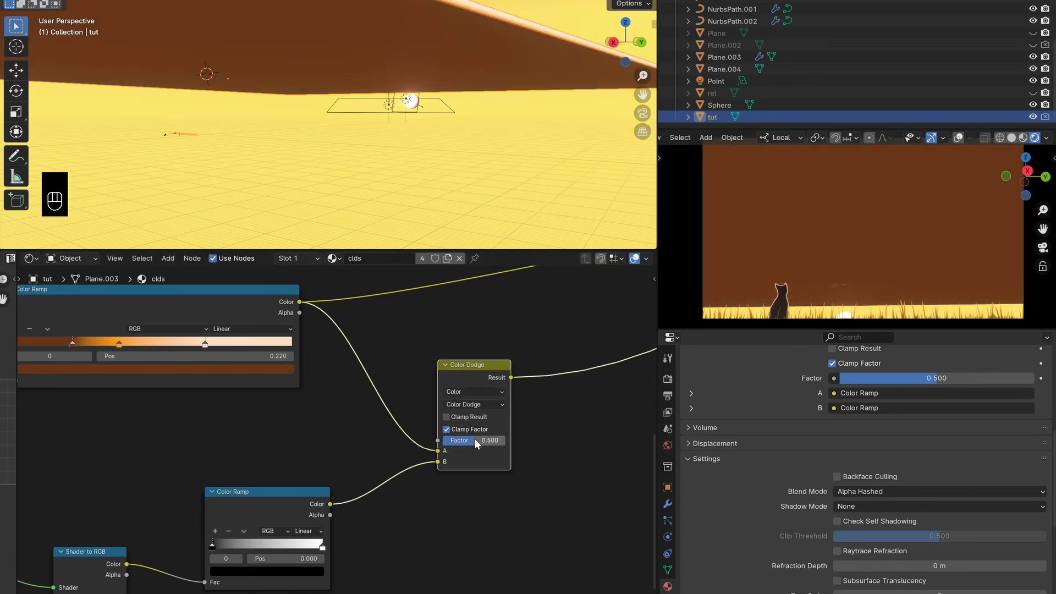
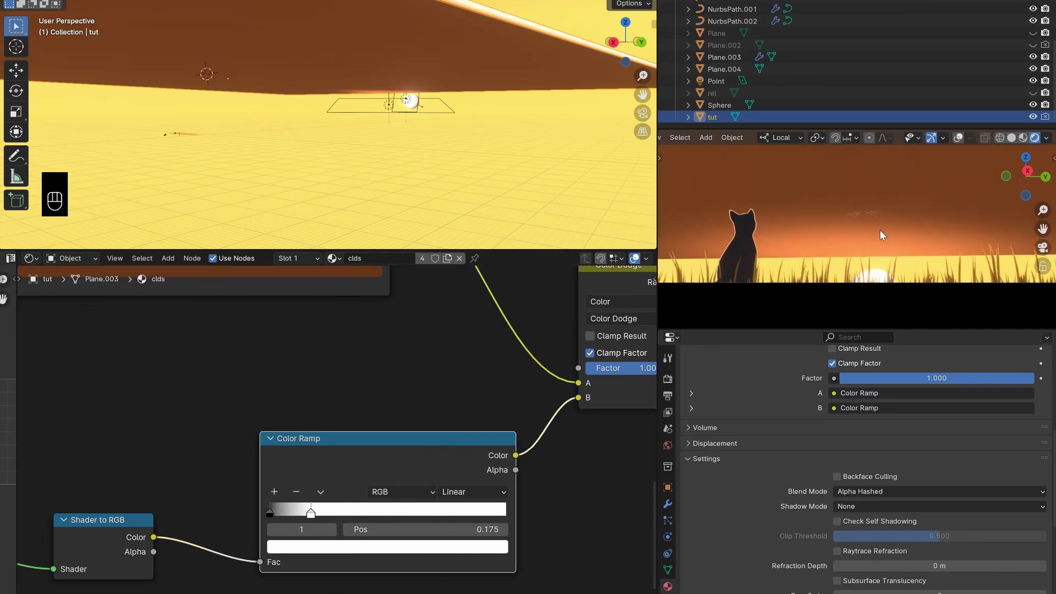
Set the Color Dodge factor to 1.0 and move the grayscale ramp's white stop to about 0.17
left_click(892, 254)
left_click_drag(302, 517, 293, 519)
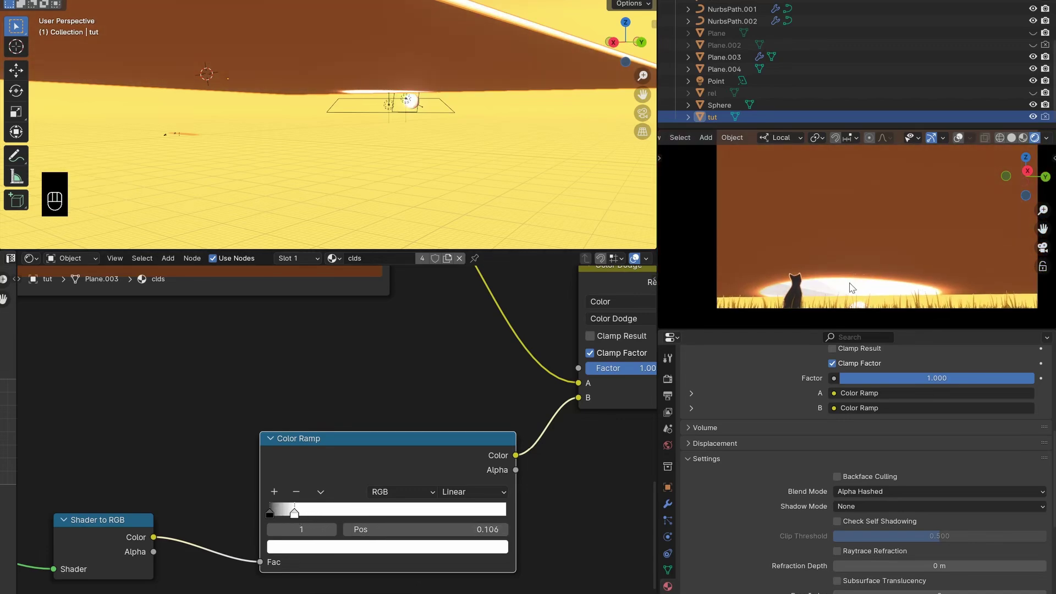
left_click(853, 286)
left_click(307, 516)
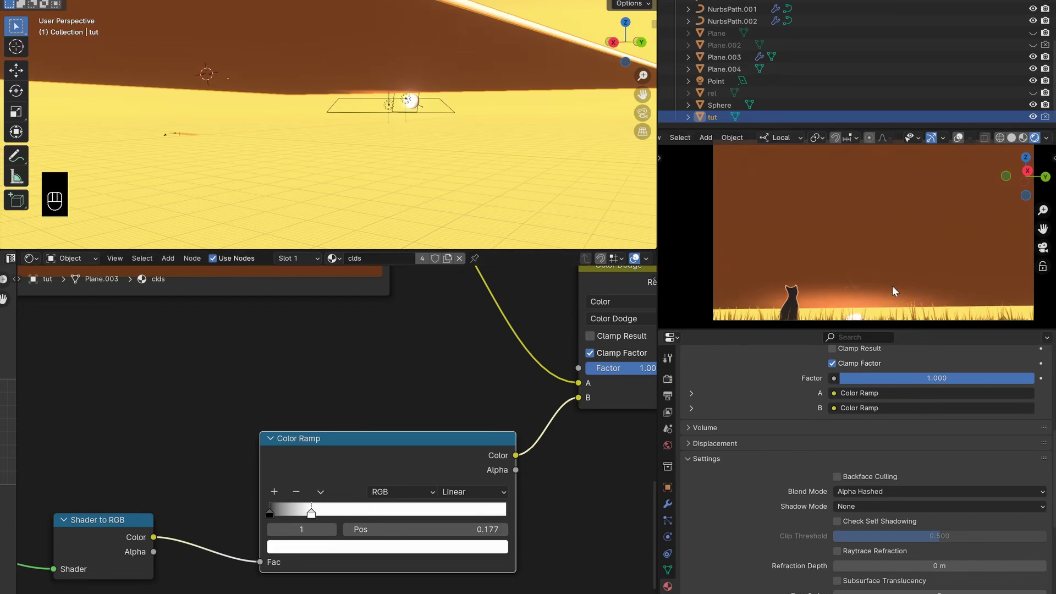
left_click(261, 463)
left_click(287, 516)
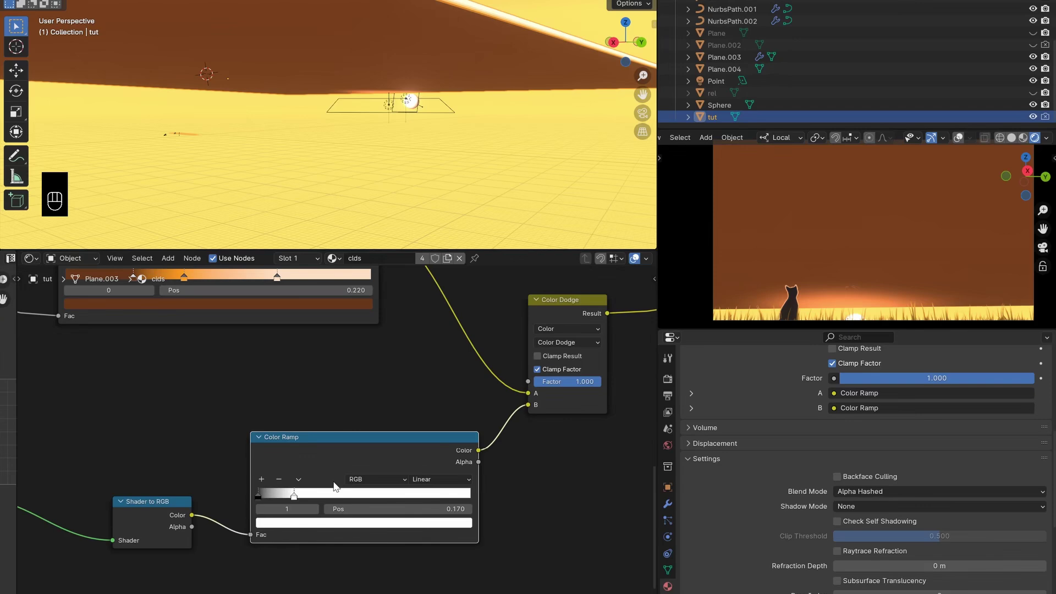
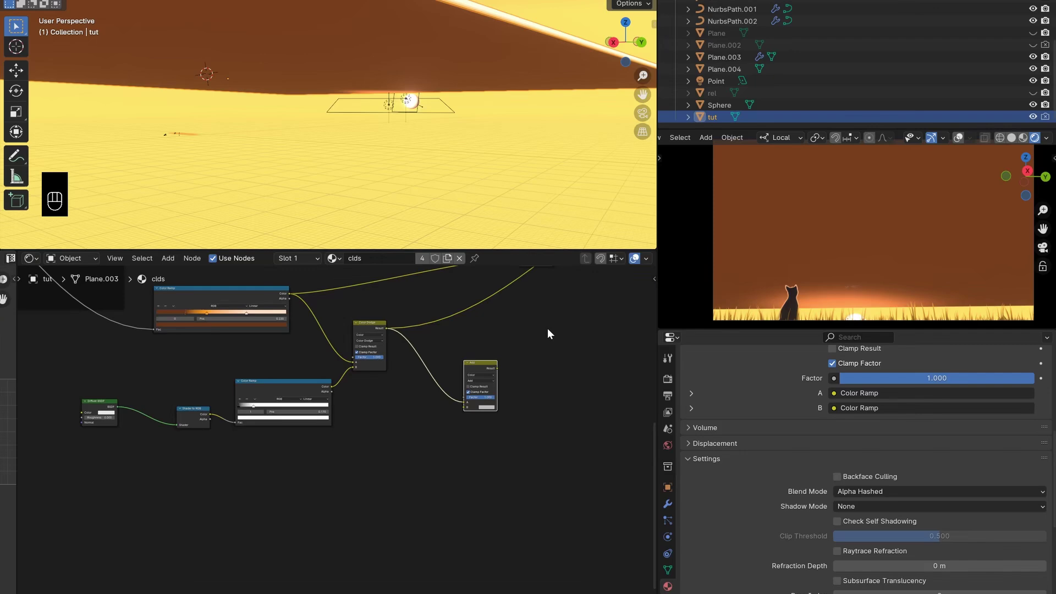
Add a Noise Texture with Texture Coordinate and Mapping nodes attached
key("shift+a")
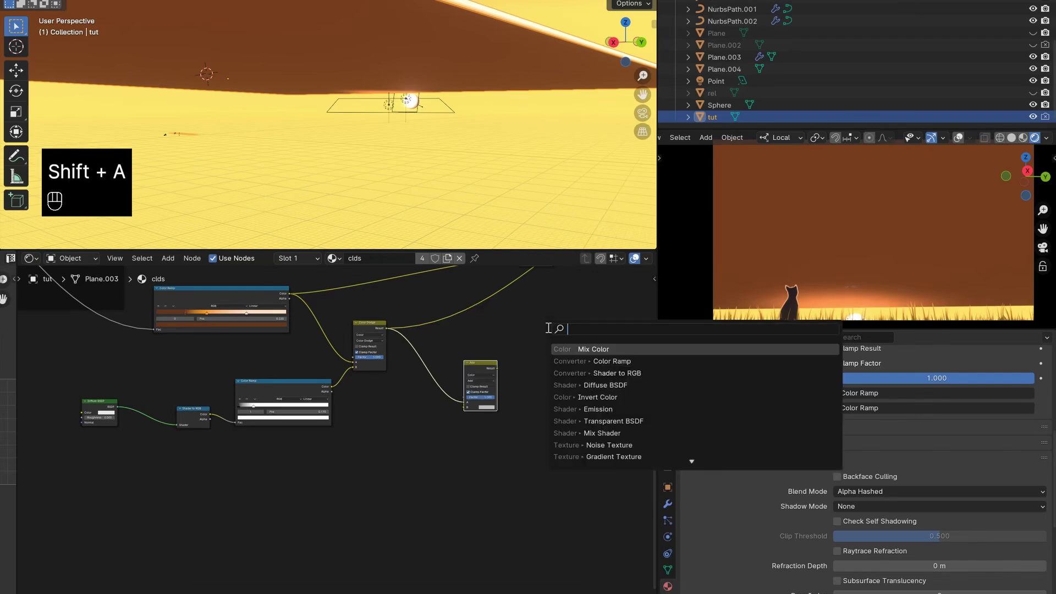
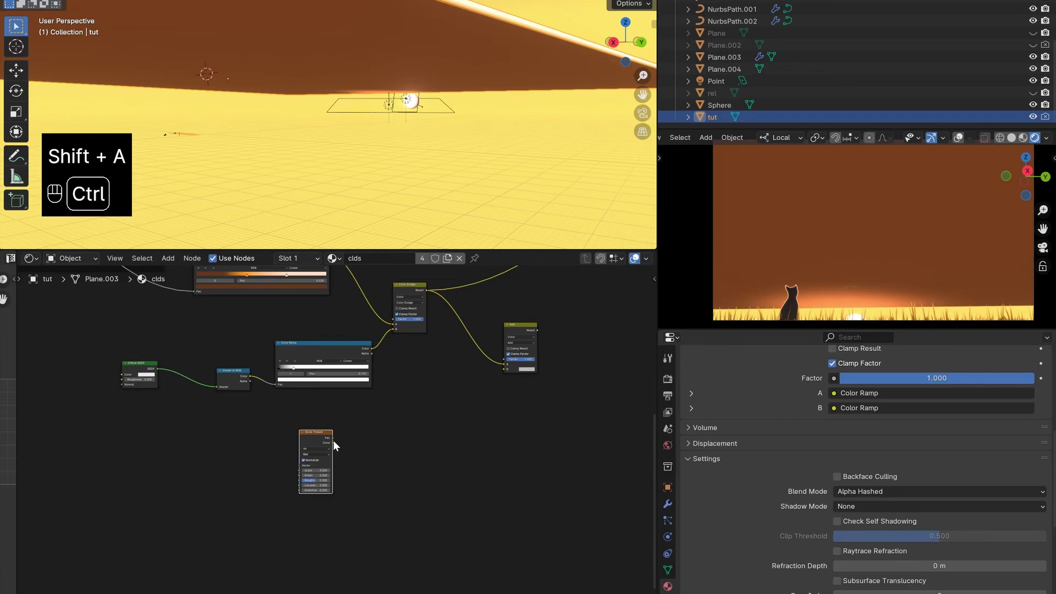
key("ctrl+t")
left_click(339, 460)
left_click(373, 433)
left_click(348, 338)
Feed the noise Fac into a new black-white Color Ramp and tighten its stops for contrast
key("shift+d")
left_click_drag(342, 455, 384, 484)
left_click_drag(470, 470, 506, 472)
left_click_drag(443, 469, 538, 464)
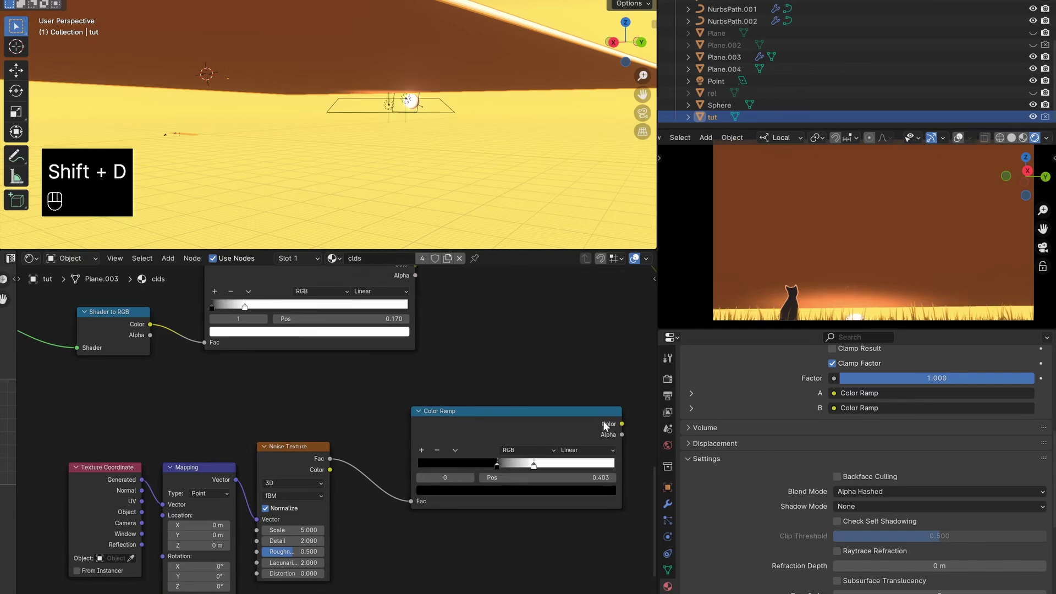
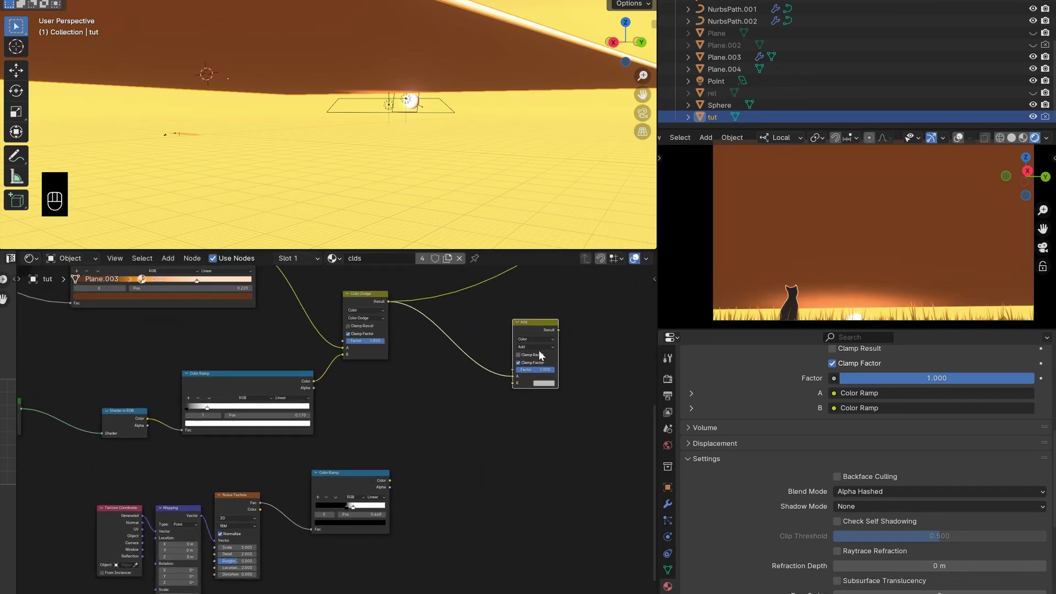
Duplicate the mix node as a Screen blend near the noise ramp and wire the ramps into it
key("shift+d")
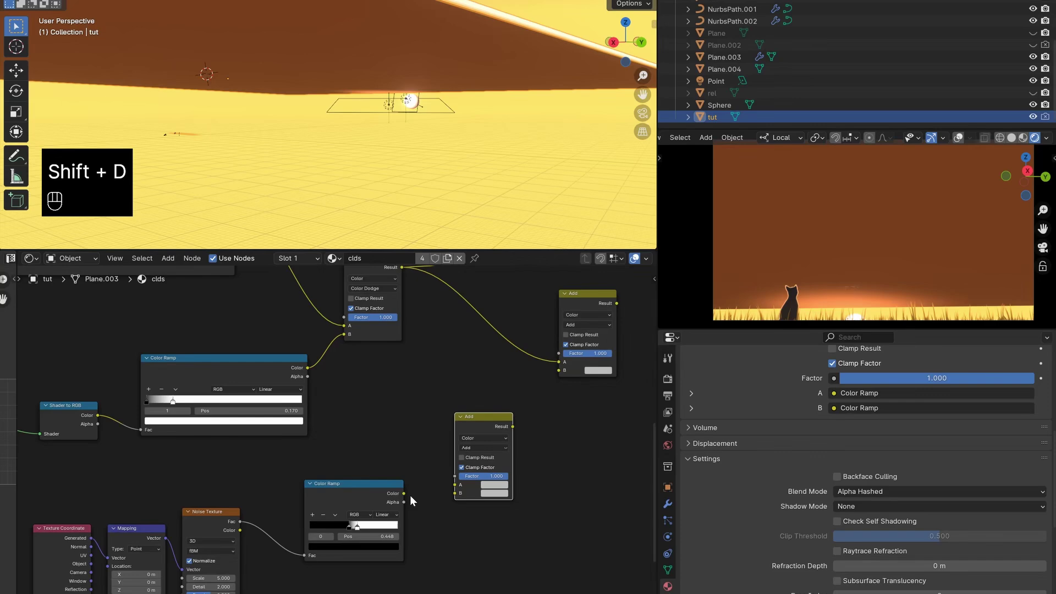
left_click_drag(488, 453, 463, 522)
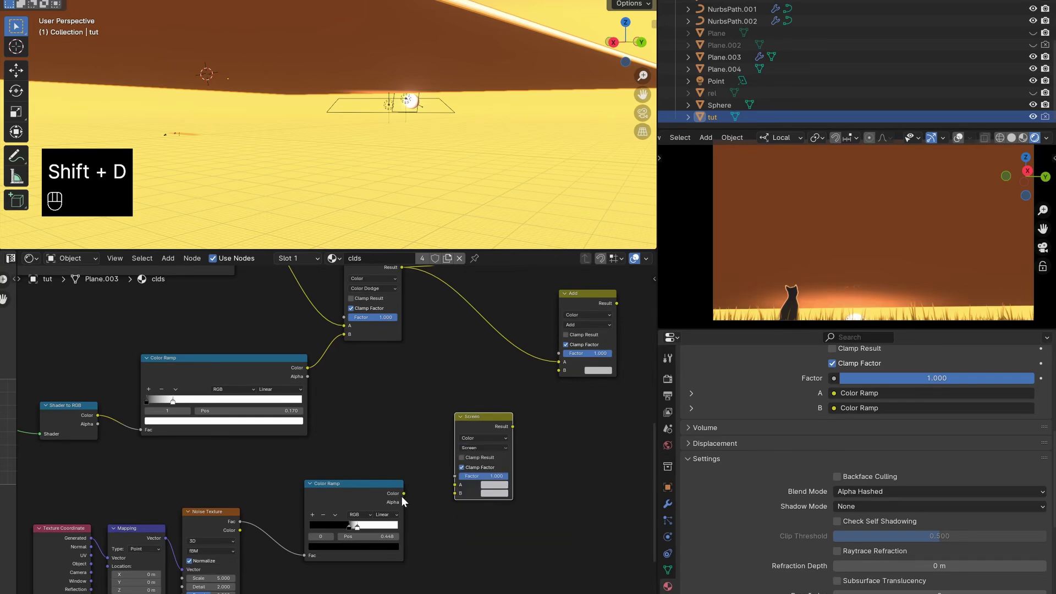
left_click_drag(454, 488, 445, 472)
left_click(311, 377)
left_click_drag(374, 372, 498, 459)
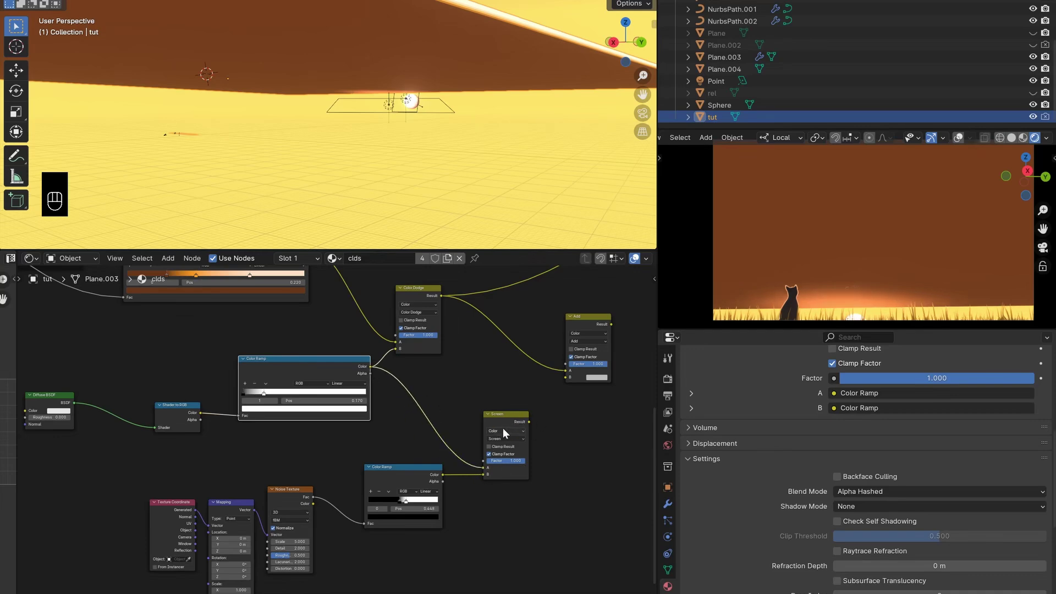
Feed the Screen result into the Add node and set the noise Scale to 16.1, Detail to 9
left_click(512, 425)
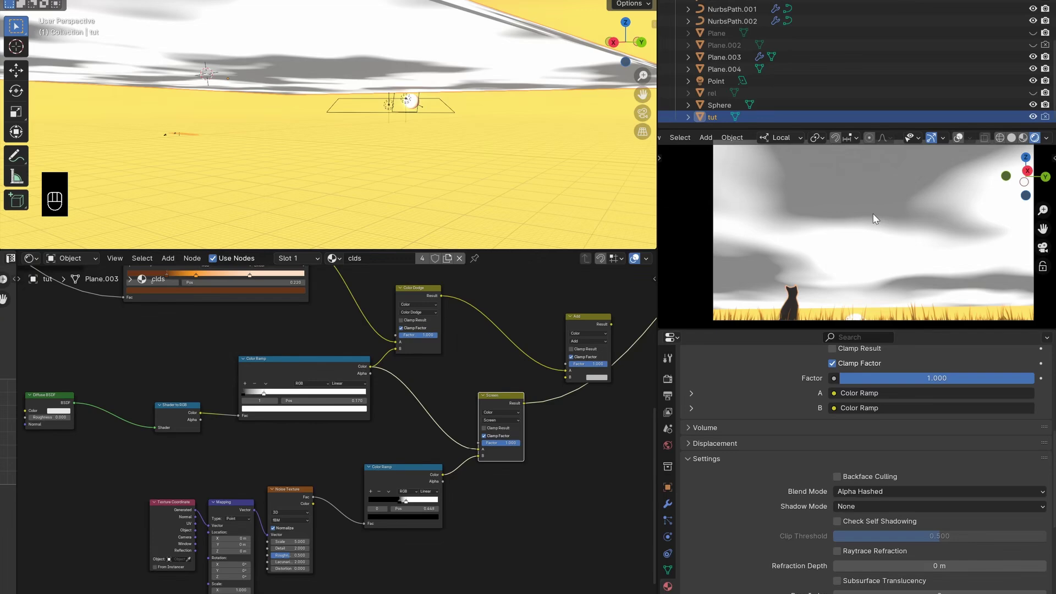
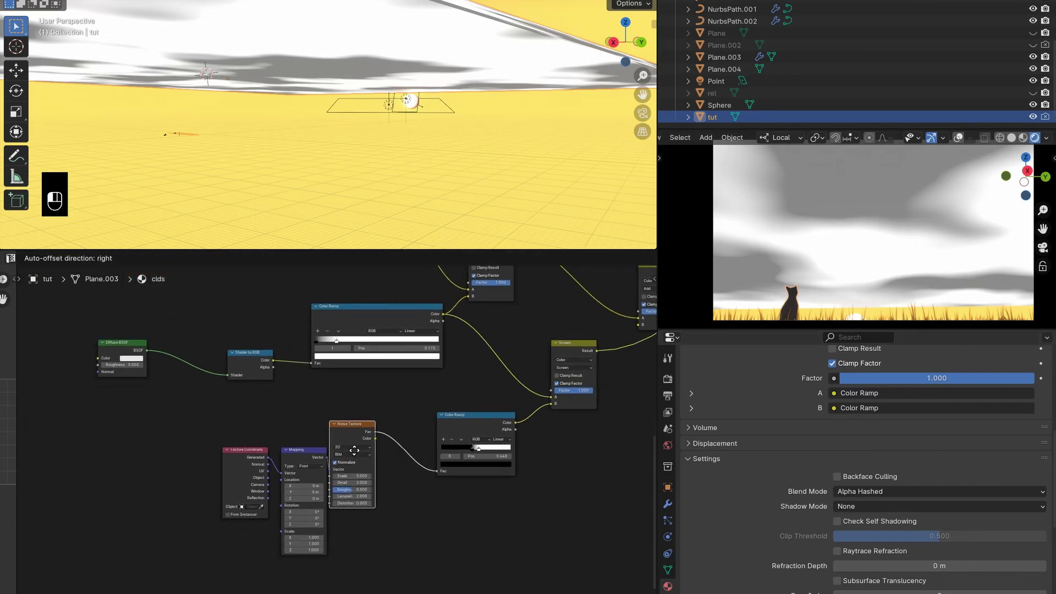
left_click(367, 446)
middle_click(397, 479)
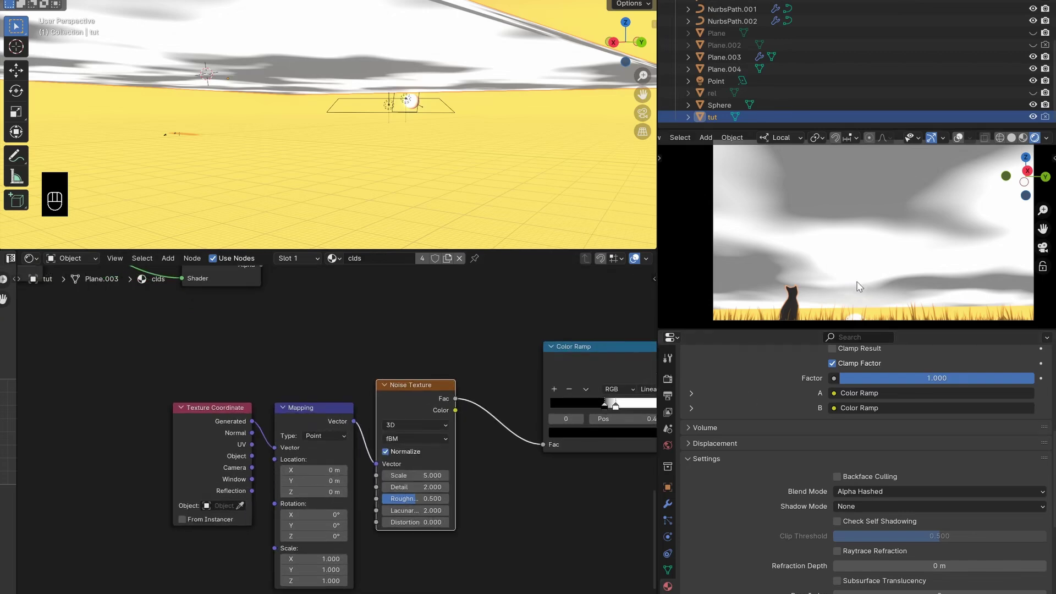
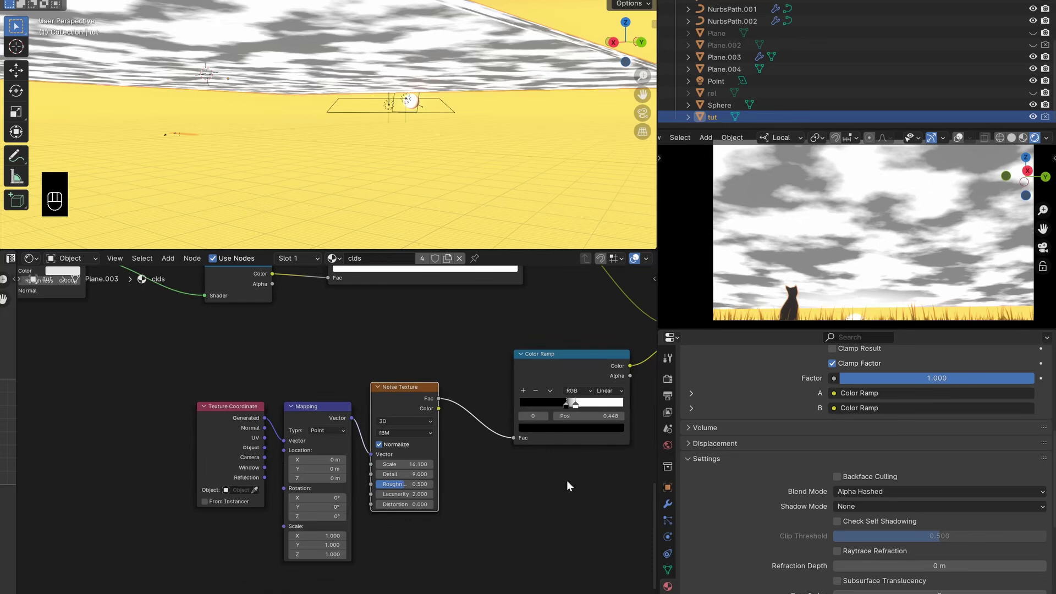
middle_click(580, 432)
middle_click(543, 413)
Set the Add node's B colour to a peach-orange so the clouds render warm orange
left_click_drag(392, 438, 423, 415)
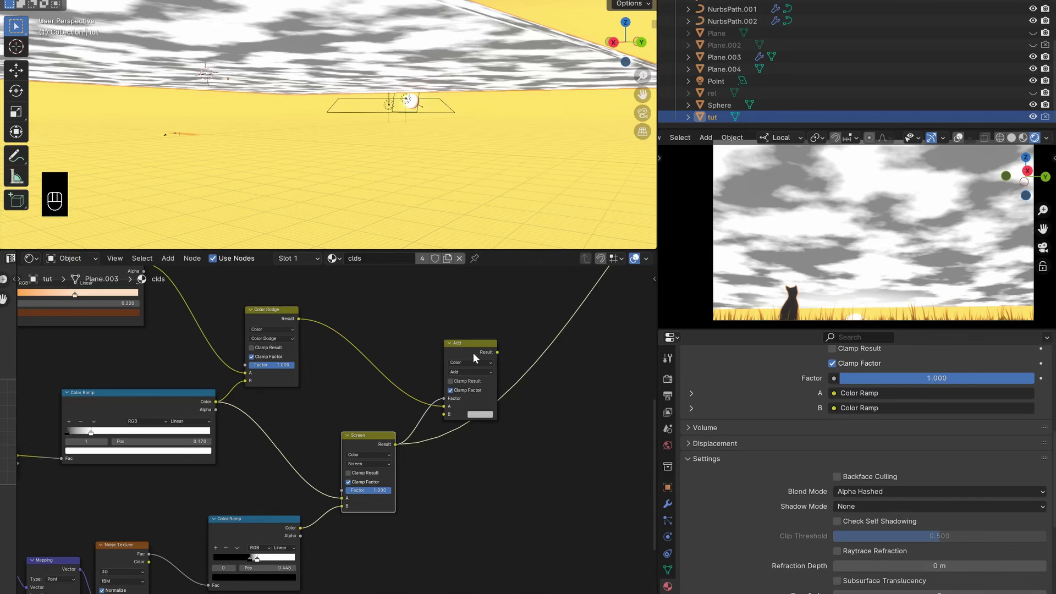
left_click(484, 418)
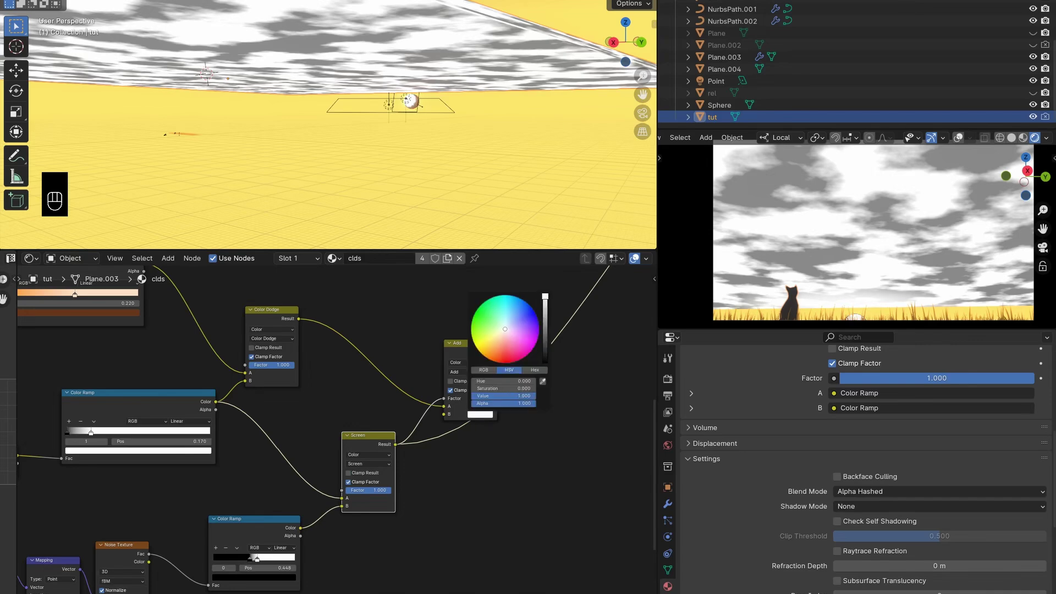
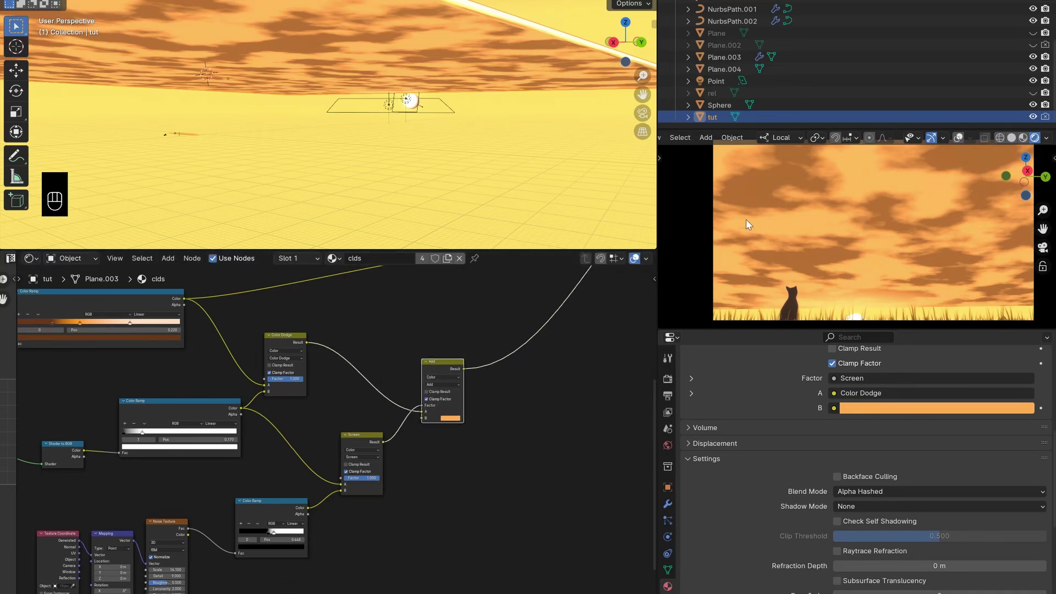
middle_click(378, 478)
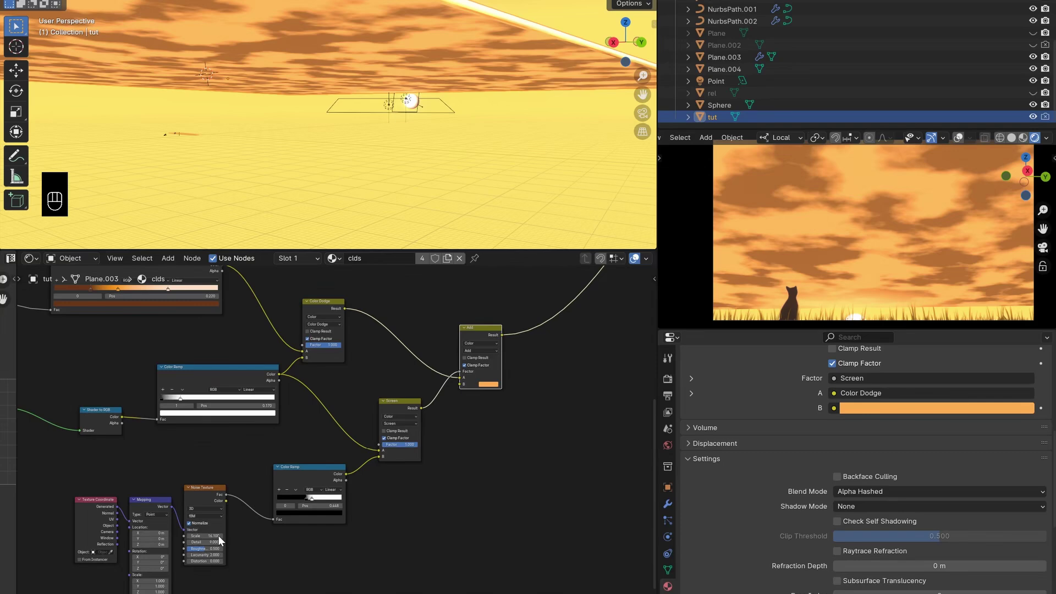
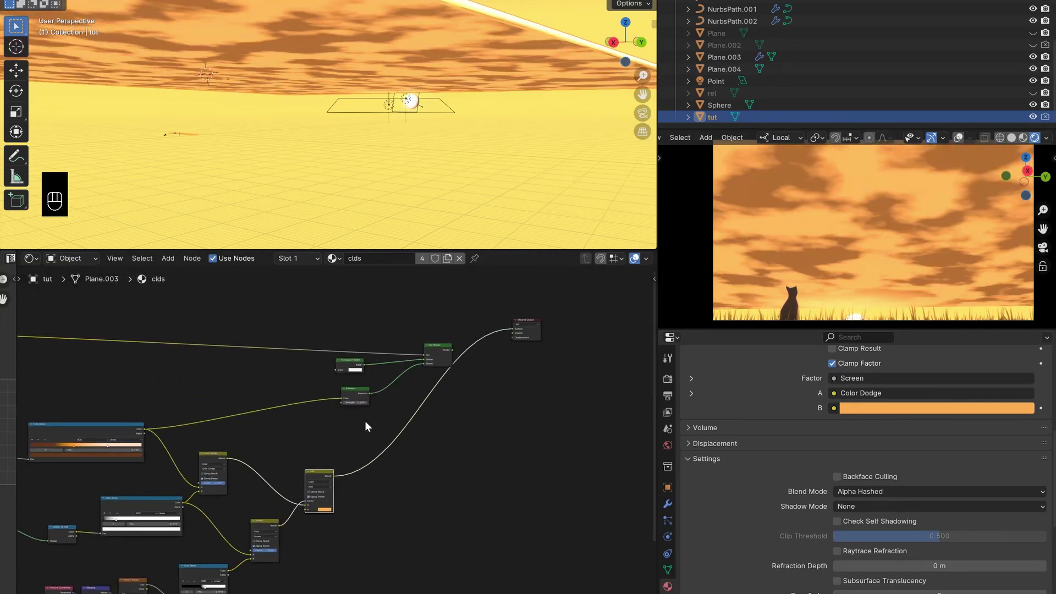
Move the shader output nodes aside and slide the noise ramp stop to about 0.524 for thinner clouds
left_click_drag(514, 332, 331, 402)
left_click(357, 395)
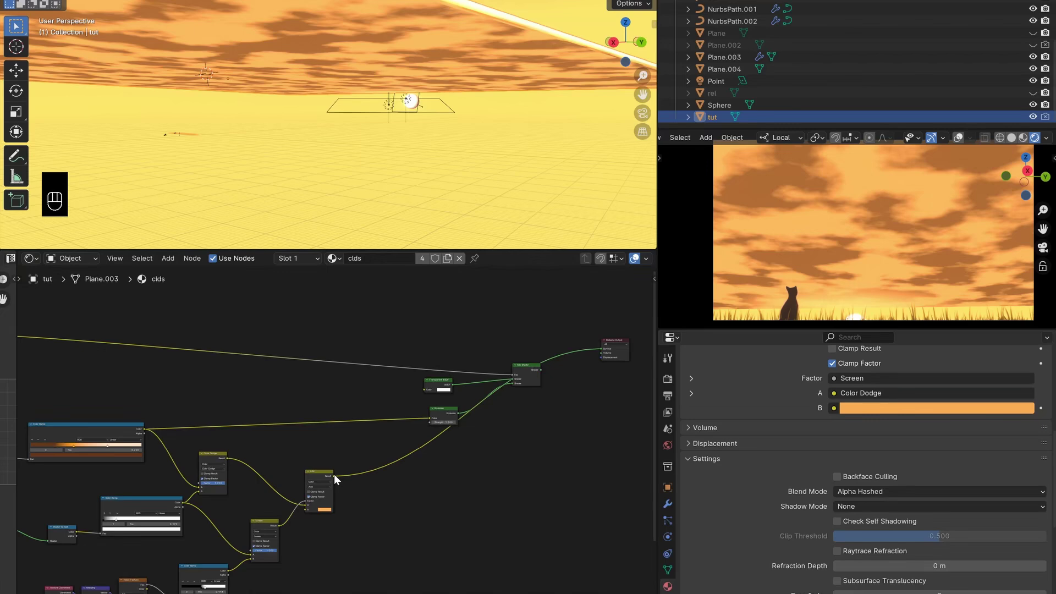
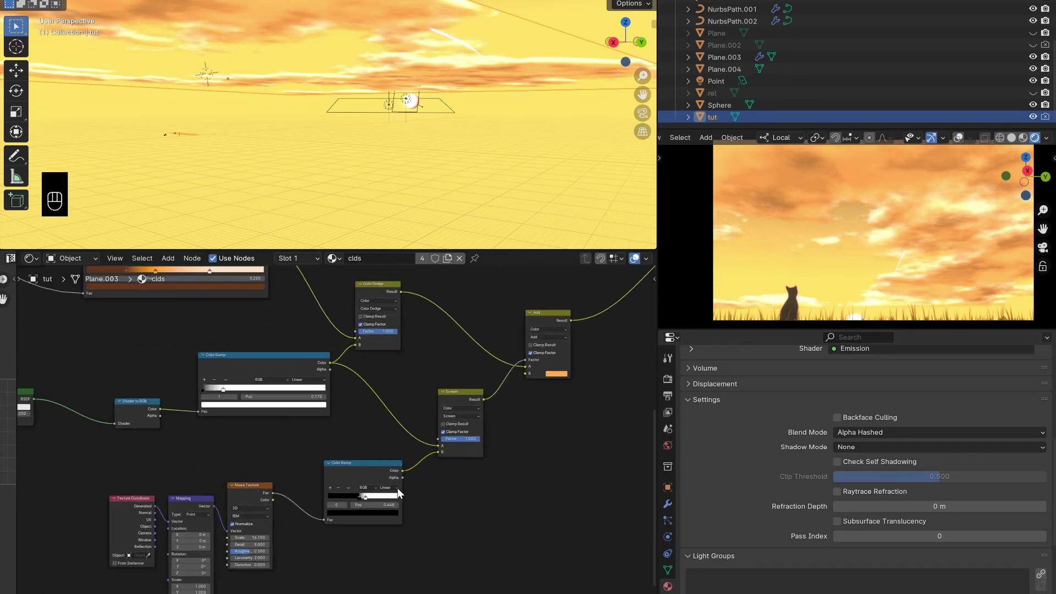
left_click_drag(381, 527, 378, 530)
left_click(374, 525)
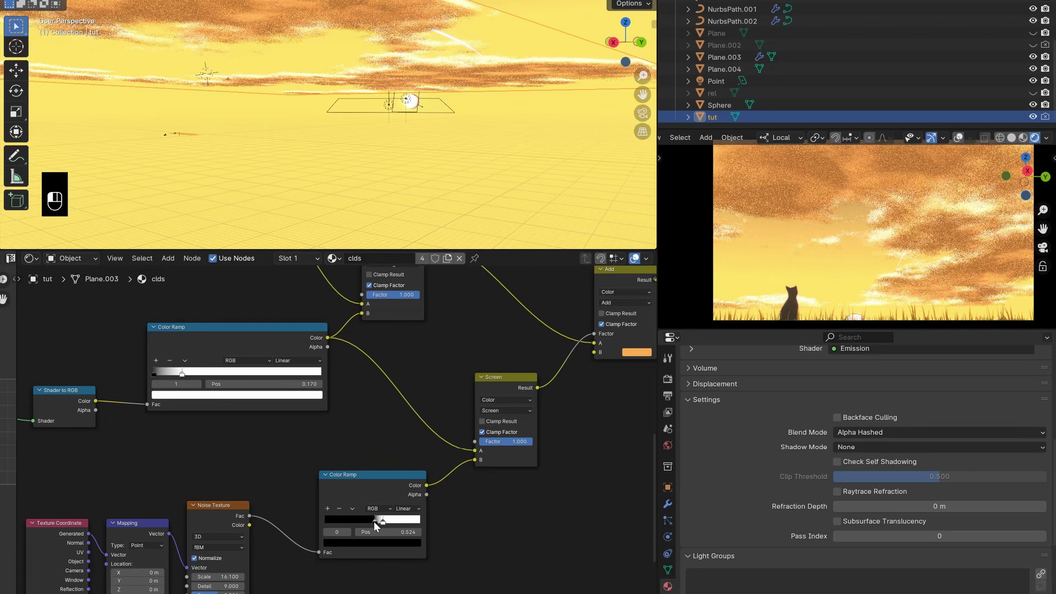
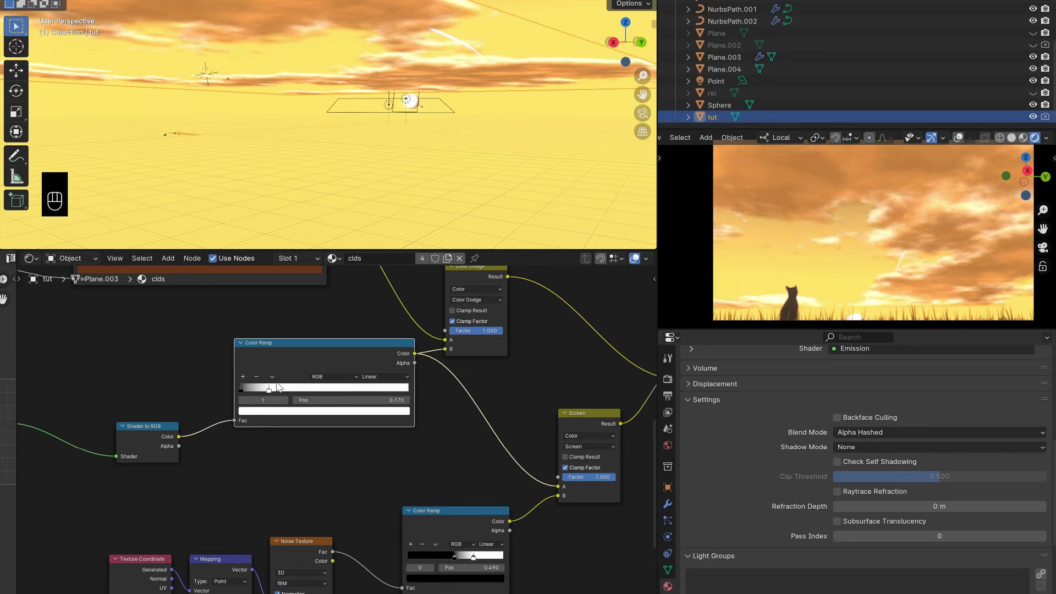
Add a second Diffuse-to-RGB ramp into Screen A and set its white stop near 0.266 for softer clouds
left_click_drag(280, 395, 289, 389)
left_click(316, 363)
left_click(358, 370)
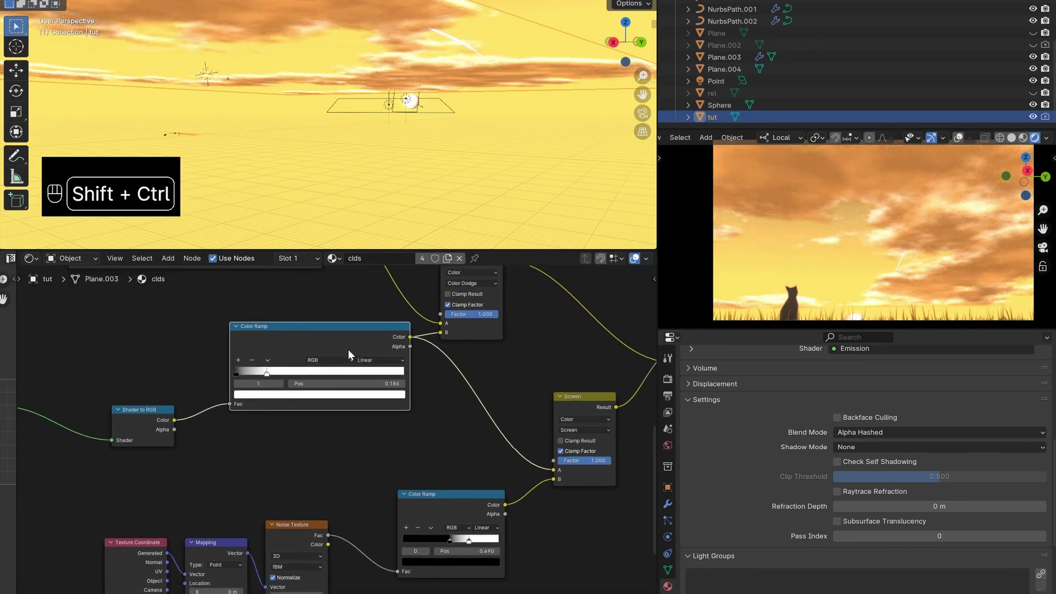
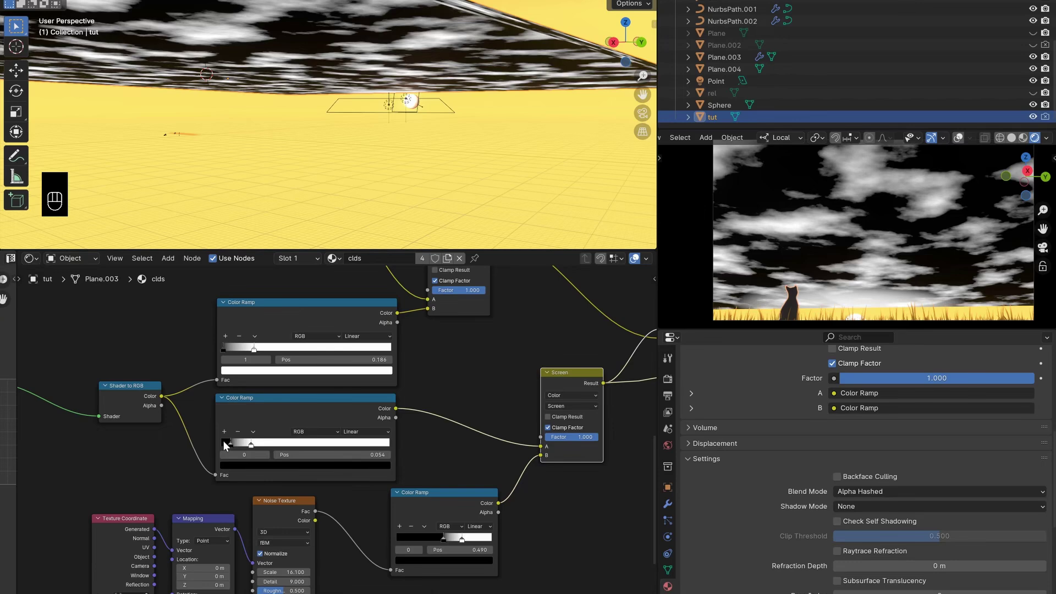
middle_click(441, 433)
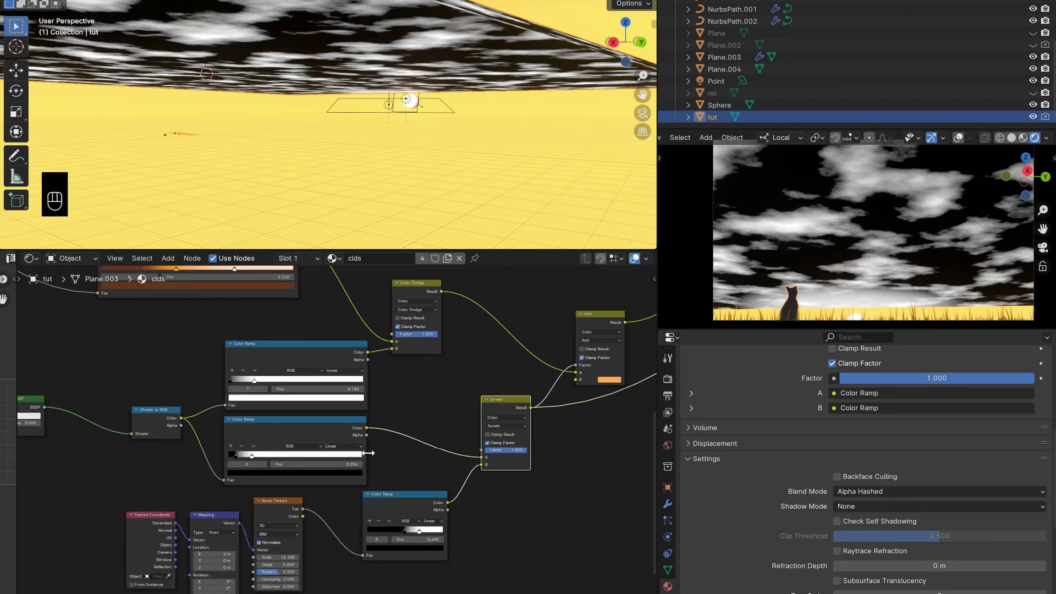
left_click(303, 440)
middle_click(455, 418)
middle_click(447, 410)
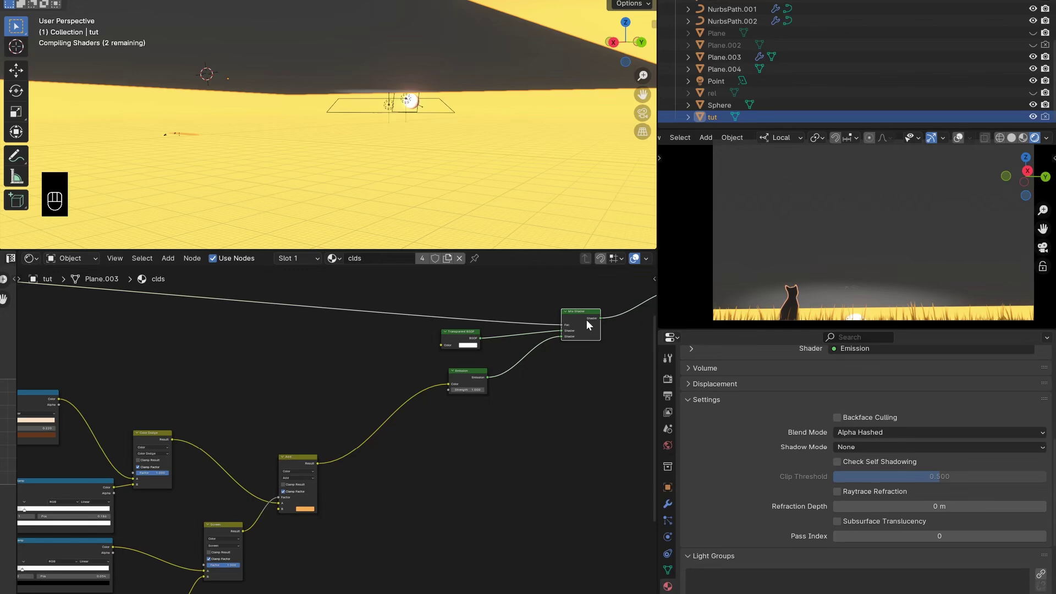
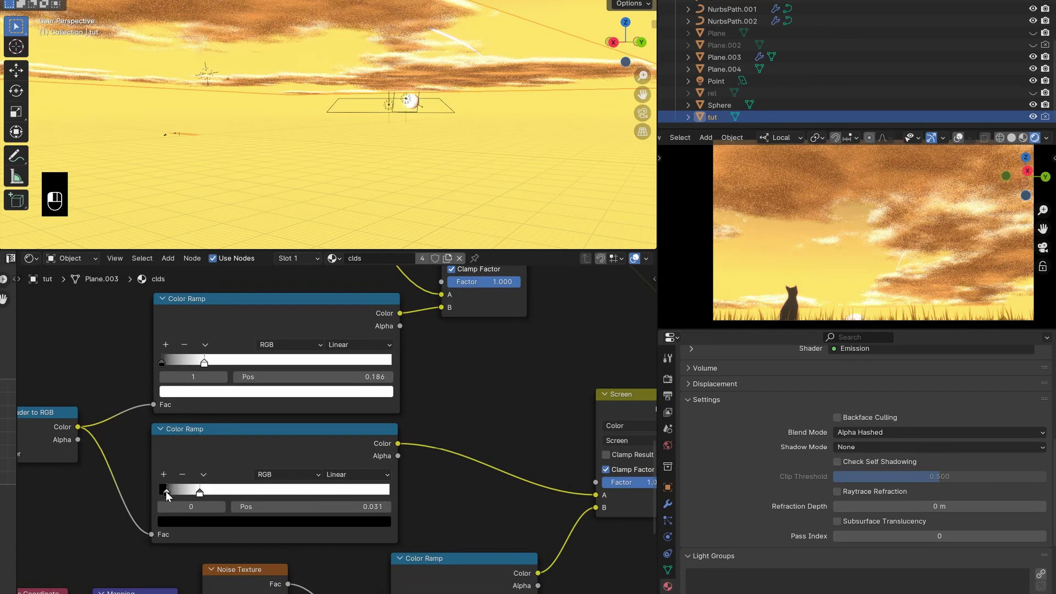
left_click_drag(208, 495, 251, 497)
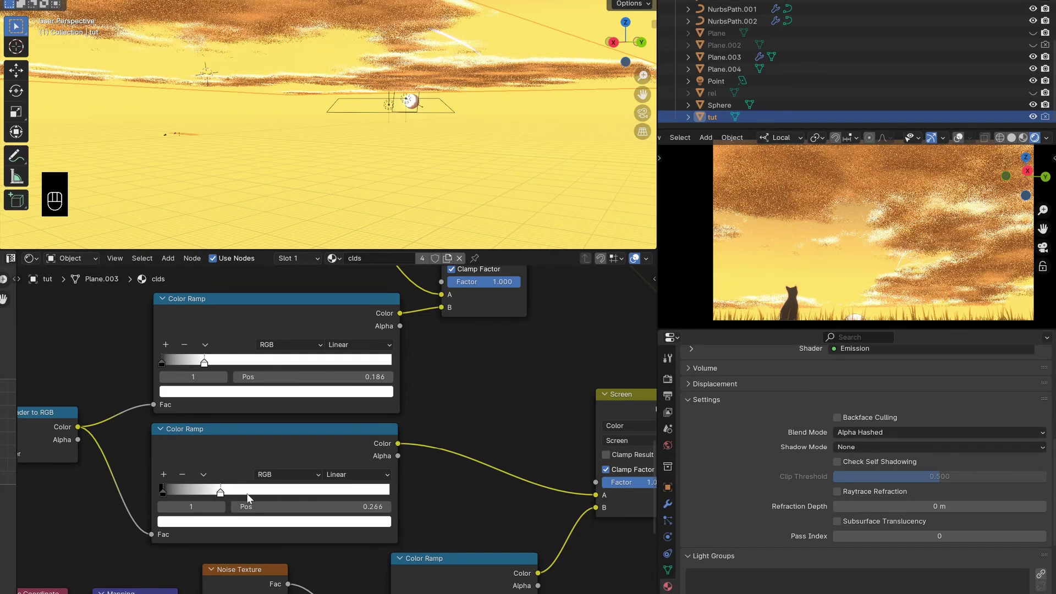
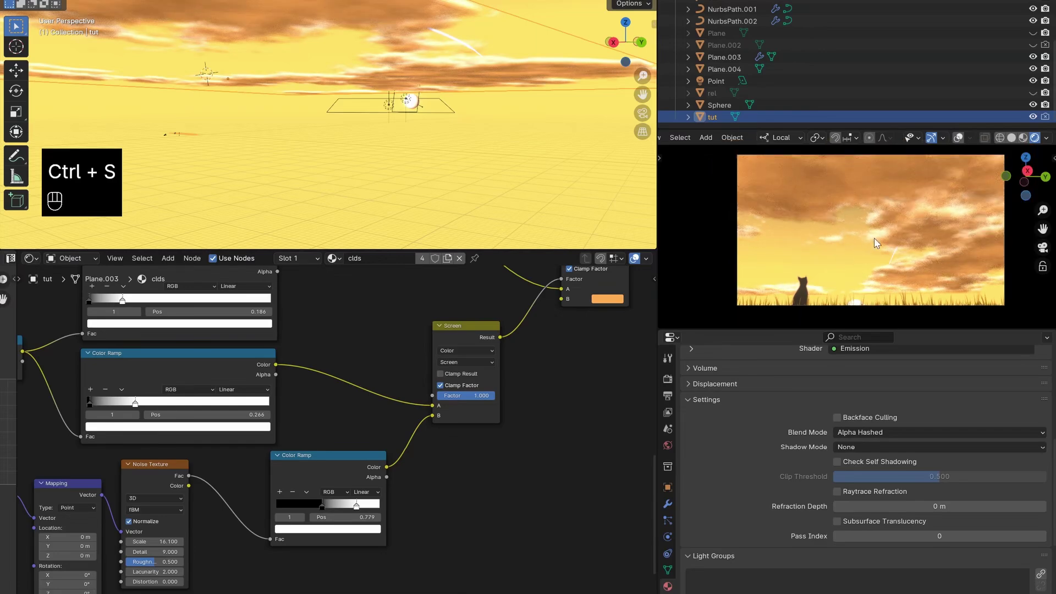
left_click(443, 379)
left_click(448, 432)
left_click_drag(583, 388, 552, 428)
key("g")
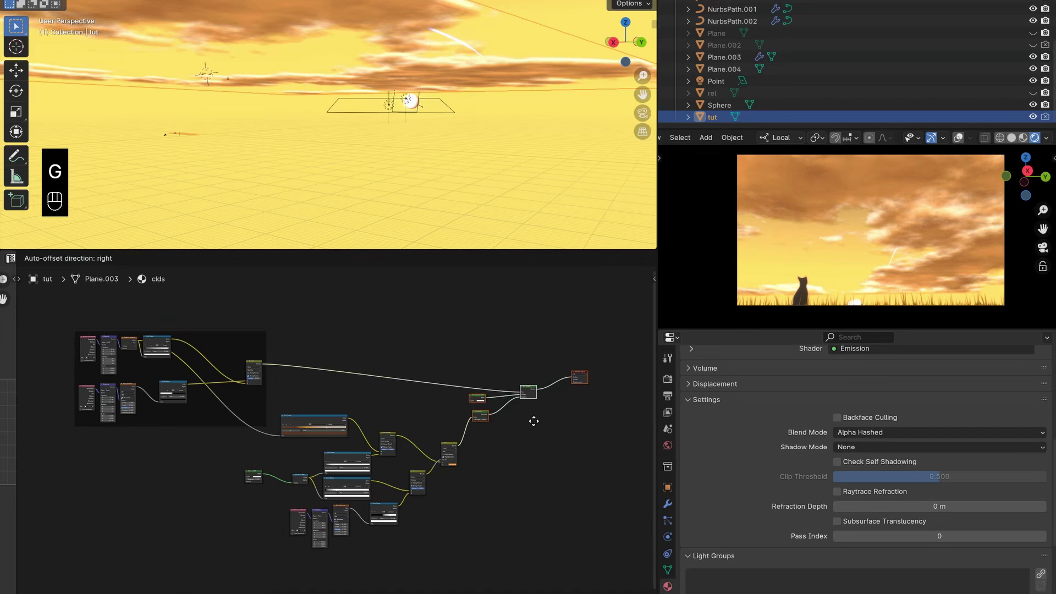
left_click(566, 459)
left_click_drag(488, 396, 378, 460)
key("g")
left_click(442, 497)
left_click(432, 500)
left_click_drag(402, 467, 742, 330)
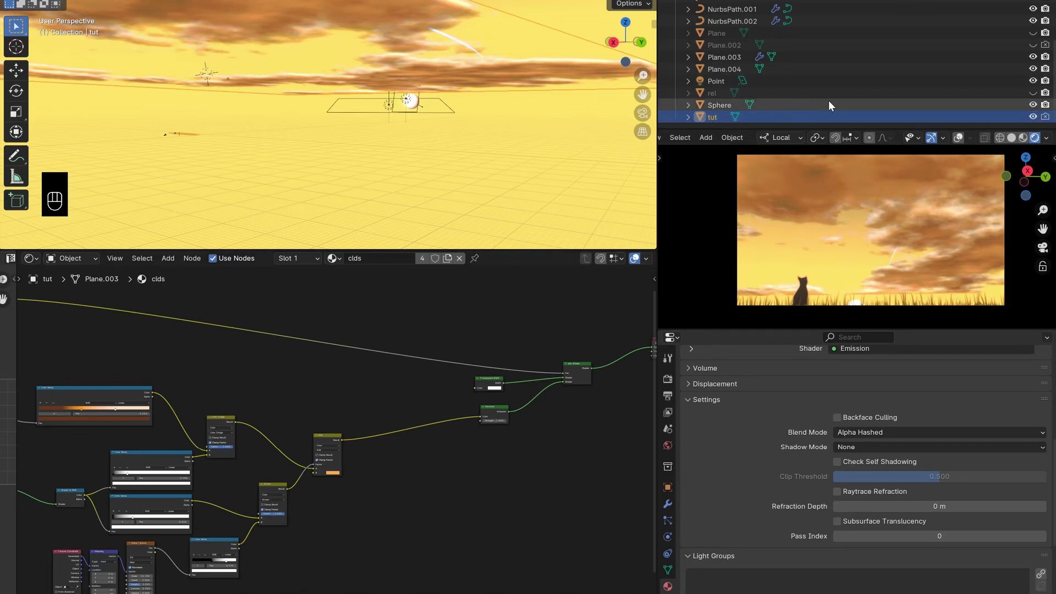
left_click(478, 128)
left_click_drag(466, 159, 389, 186)
left_click_drag(432, 140, 446, 123)
left_click_drag(443, 121, 581, 152)
left_click_drag(874, 254, 879, 243)
left_click_drag(888, 259, 863, 285)
left_click(913, 229)
left_click_drag(904, 220, 887, 219)
left_click(880, 259)
left_click(847, 231)
middle_click(815, 237)
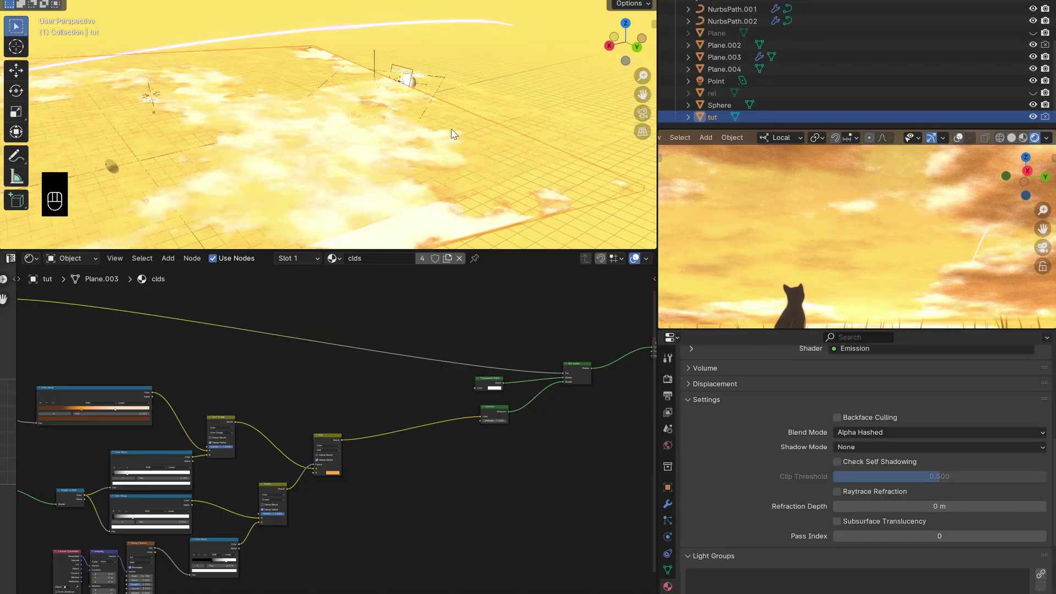
Orbit around the Plane.002 cloud layer and bring its pasted cloud nodes into view
middle_click(528, 64)
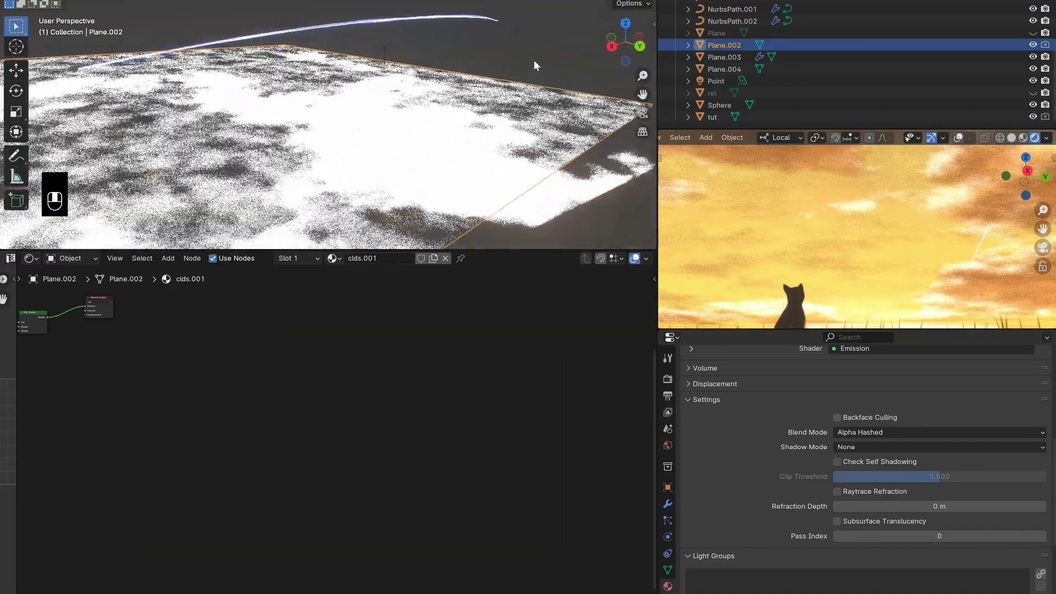
left_click_drag(563, 57, 564, 103)
middle_click(537, 174)
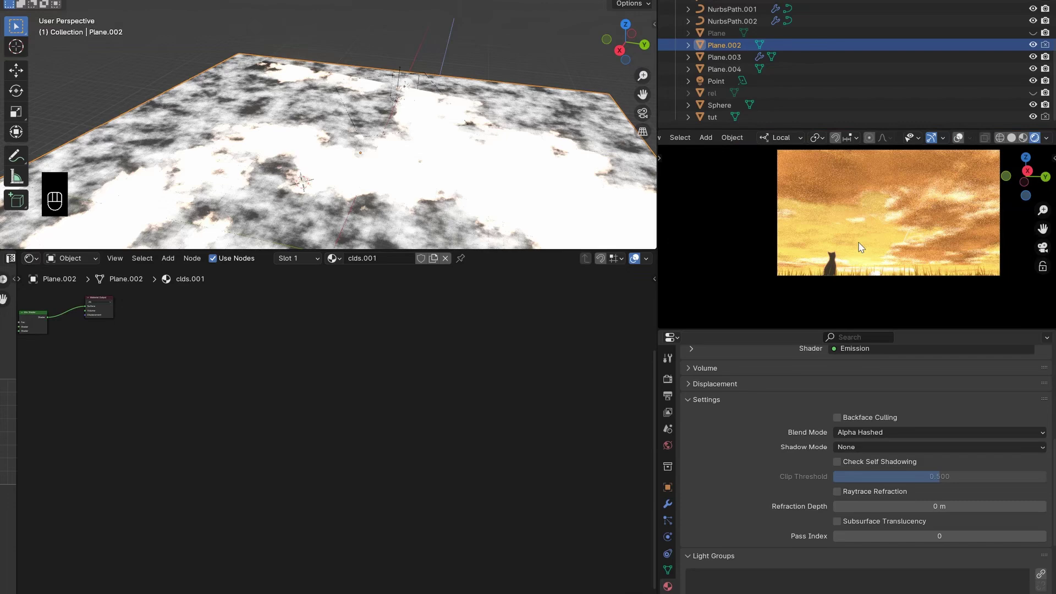
middle_click(853, 264)
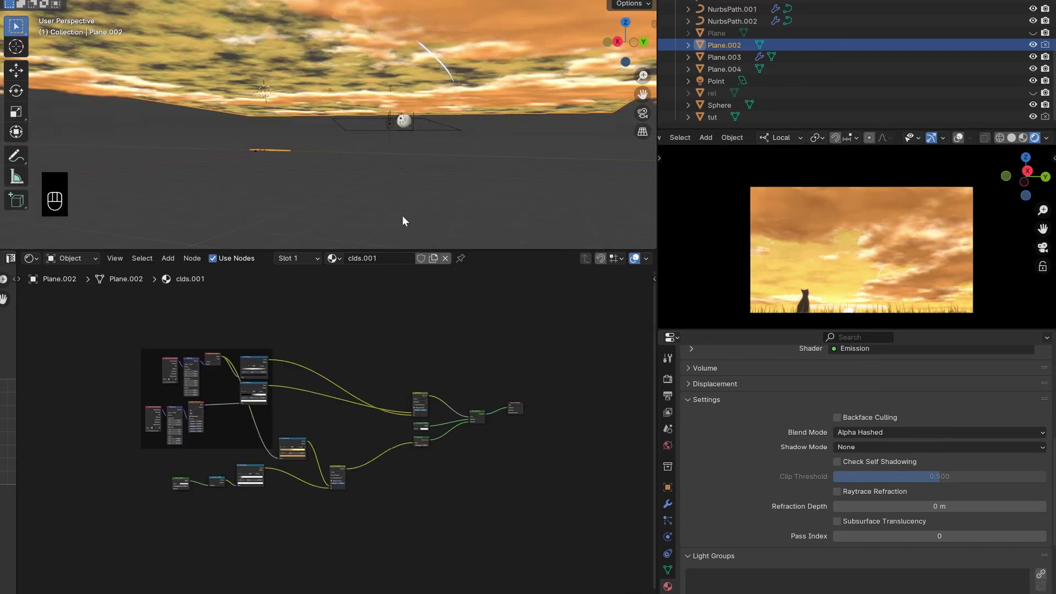
middle_click(346, 436)
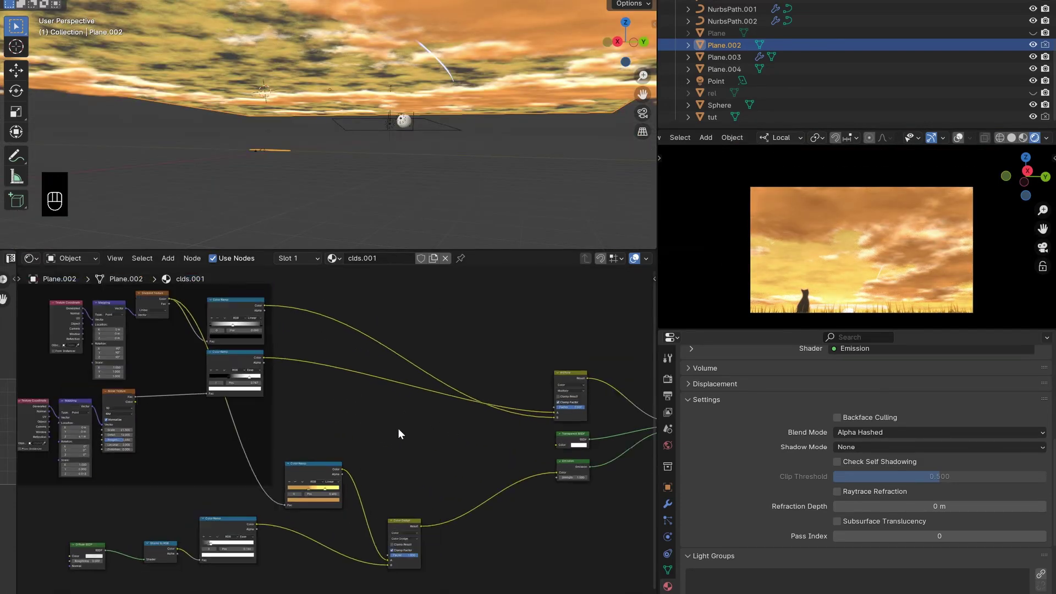